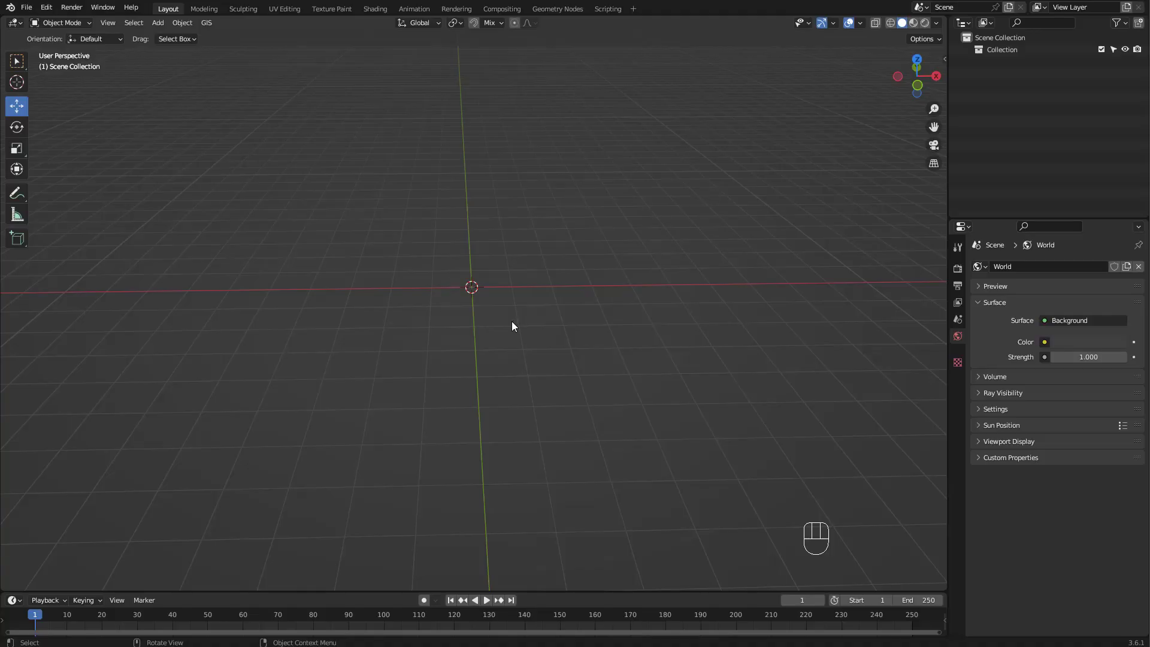
Add a Custom Brilliant diamond mesh at the scene centre and dismiss its creation panel.
click(518, 325)
key(shift+a)
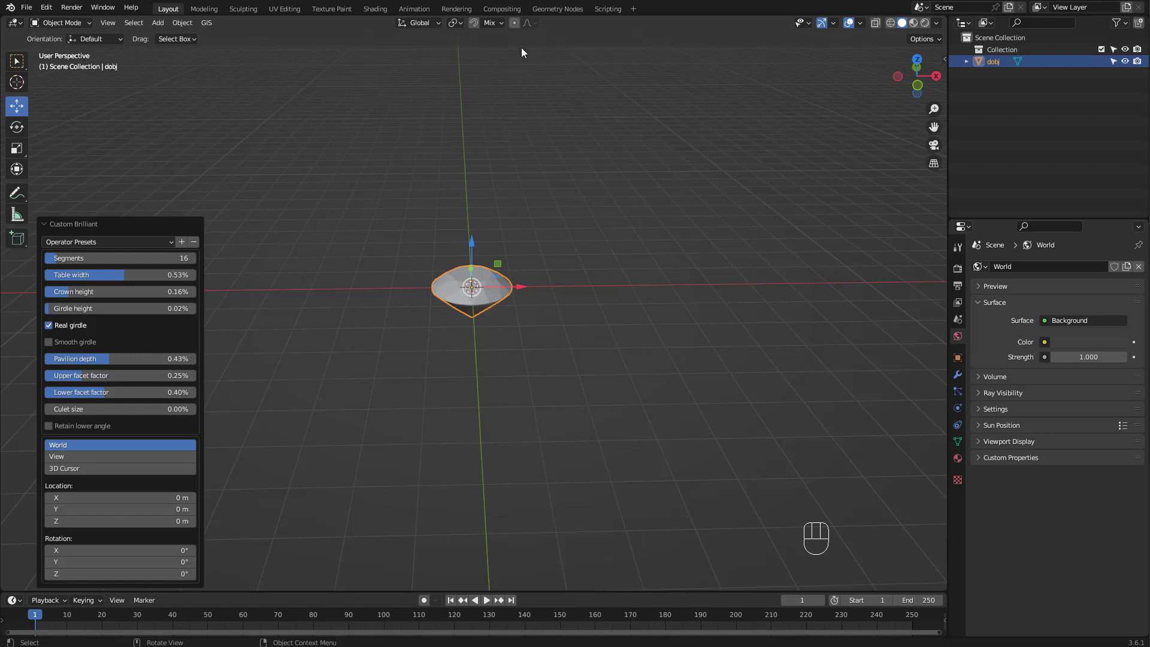
click(552, 255)
Orbit and zoom the viewport to frame the diamond larger.
drag(505, 251, 498, 211)
drag(483, 212, 520, 202)
drag(508, 206, 509, 197)
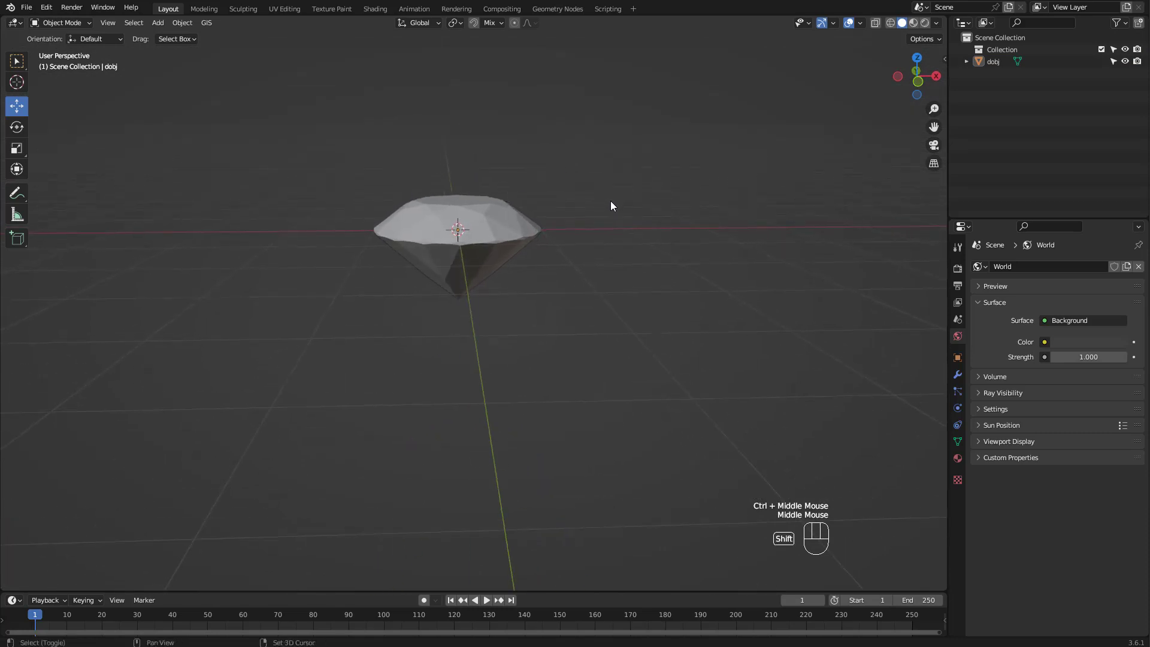
Add a single vertex at the girdle and extrude it down to the diamond tip in Right view.
key(shift+a)
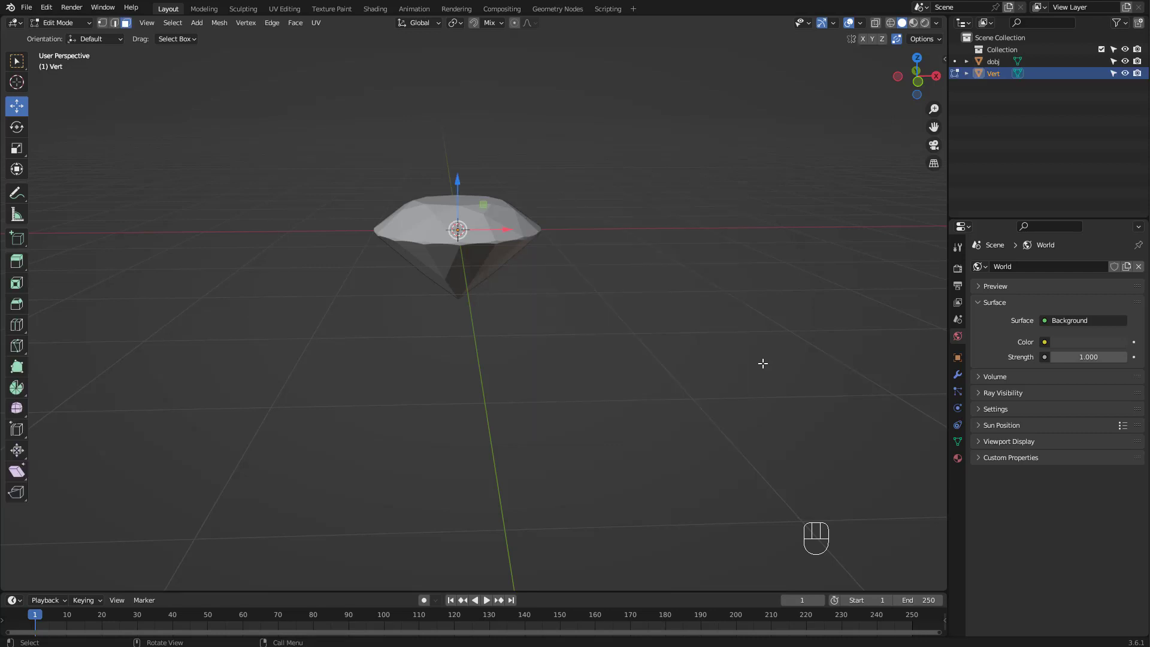
click(104, 26)
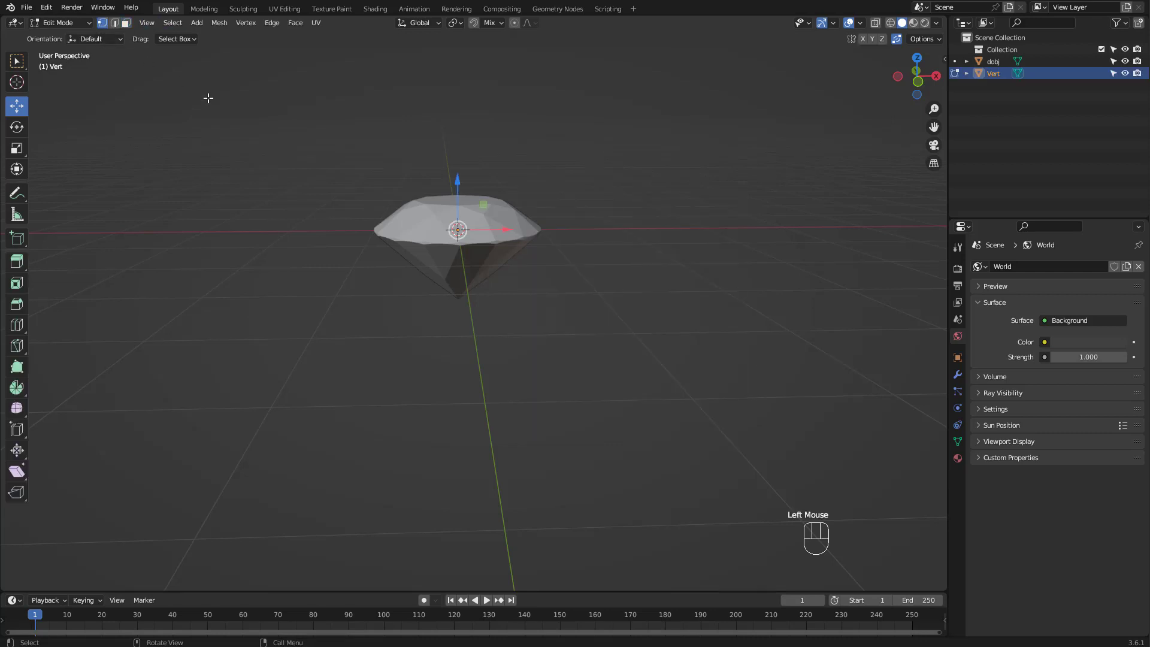
key(KP_3)
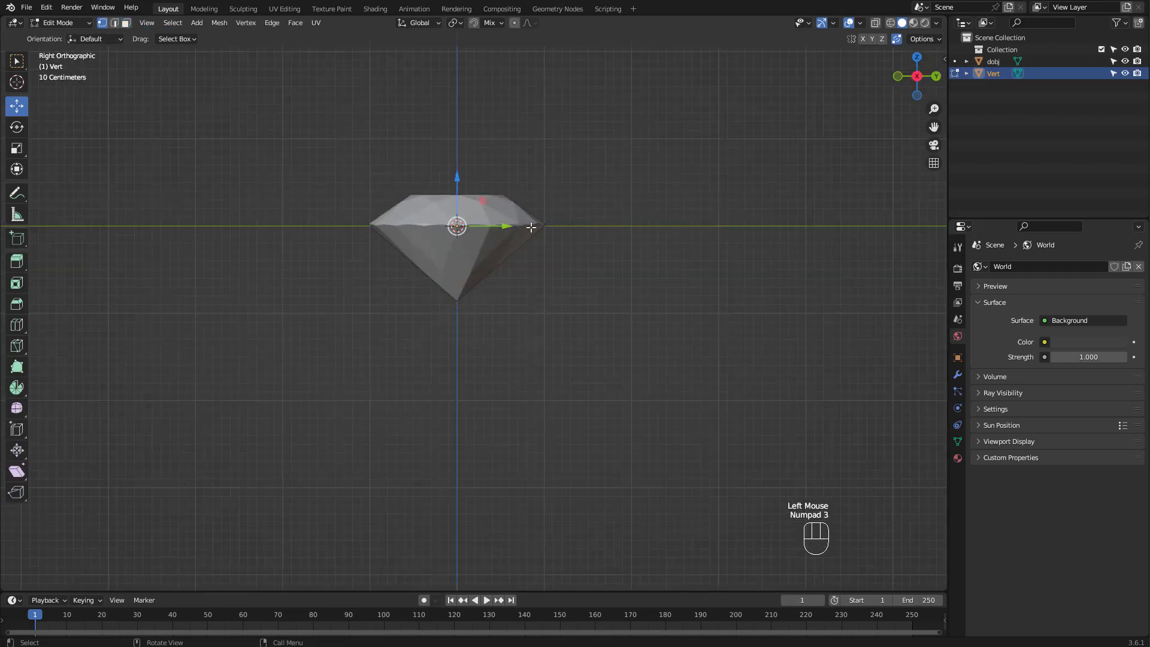
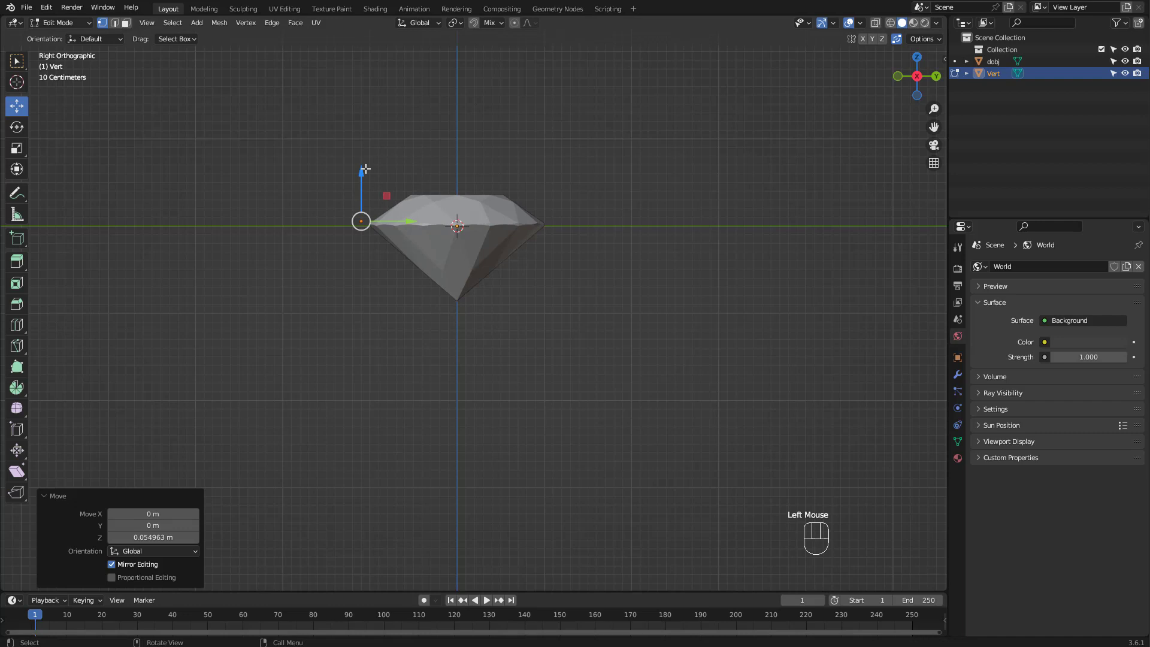
key(e)
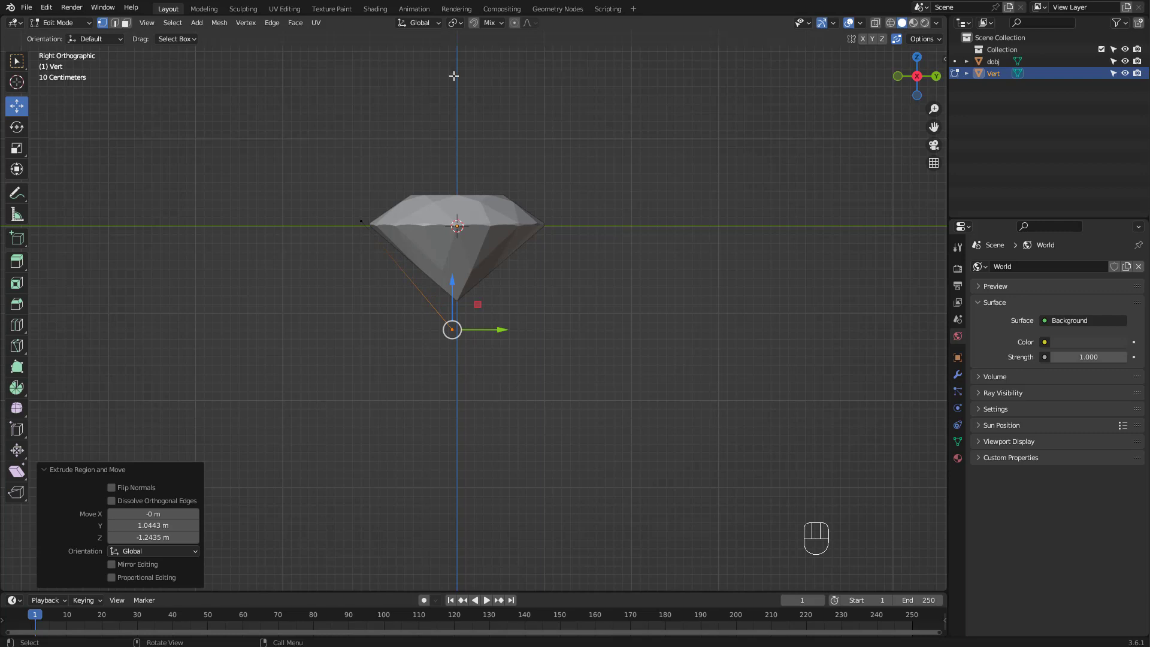
Subdivide the new edge into more segments, then add a Plain Axes empty at the origin.
key(a)
right_click(390, 262)
drag(389, 262, 364, 291)
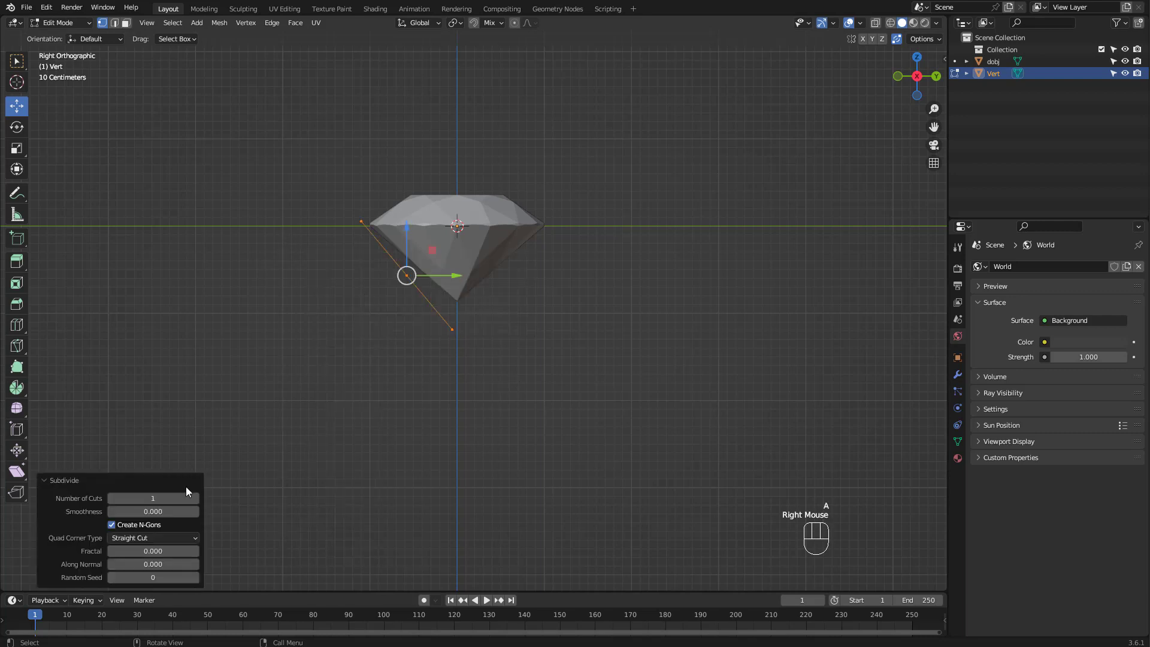
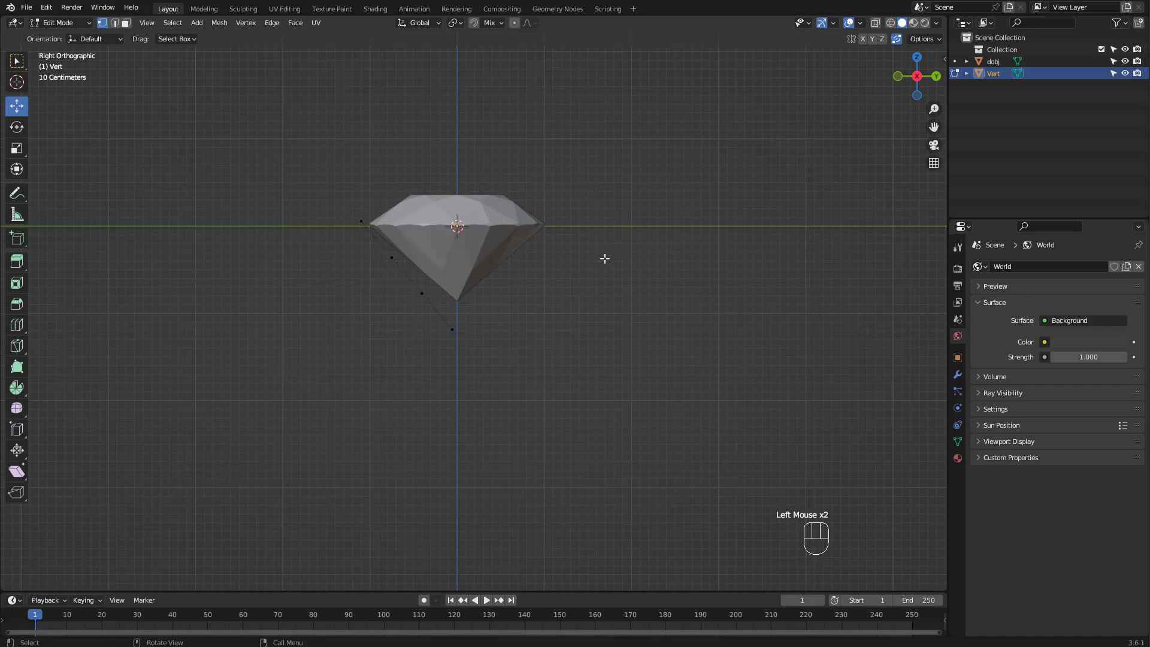
key(Tab)
key(shift+a)
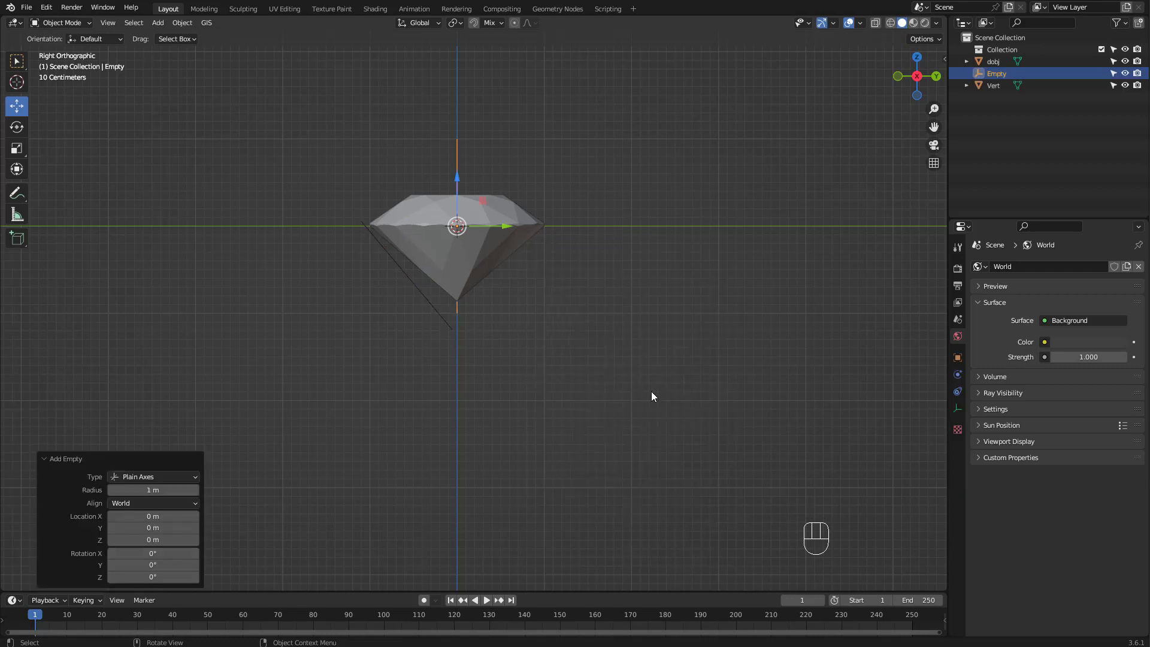
Array the edge 6 times with the Empty as object offset, rotating the Empty 60° about Z.
click(431, 308)
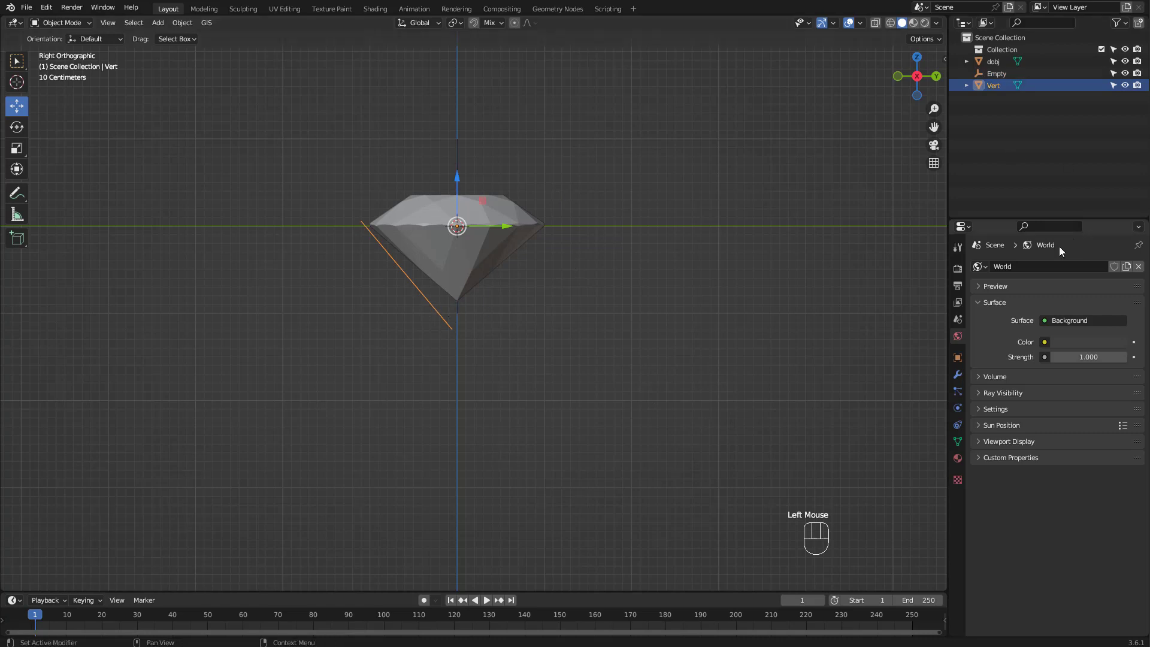
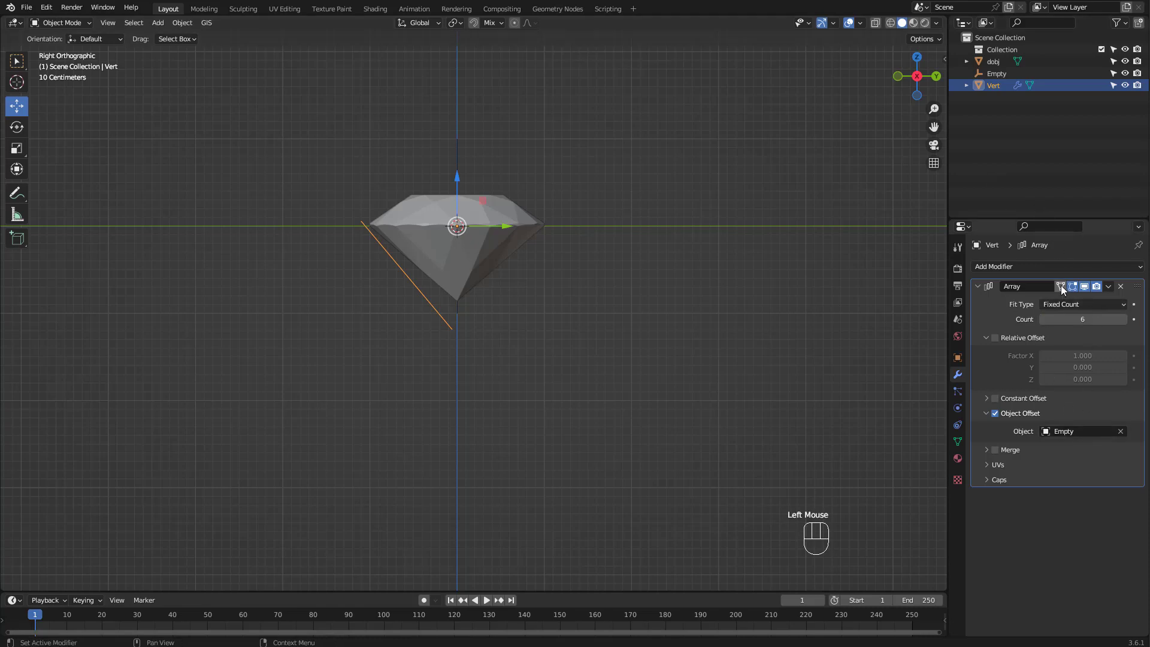
click(455, 145)
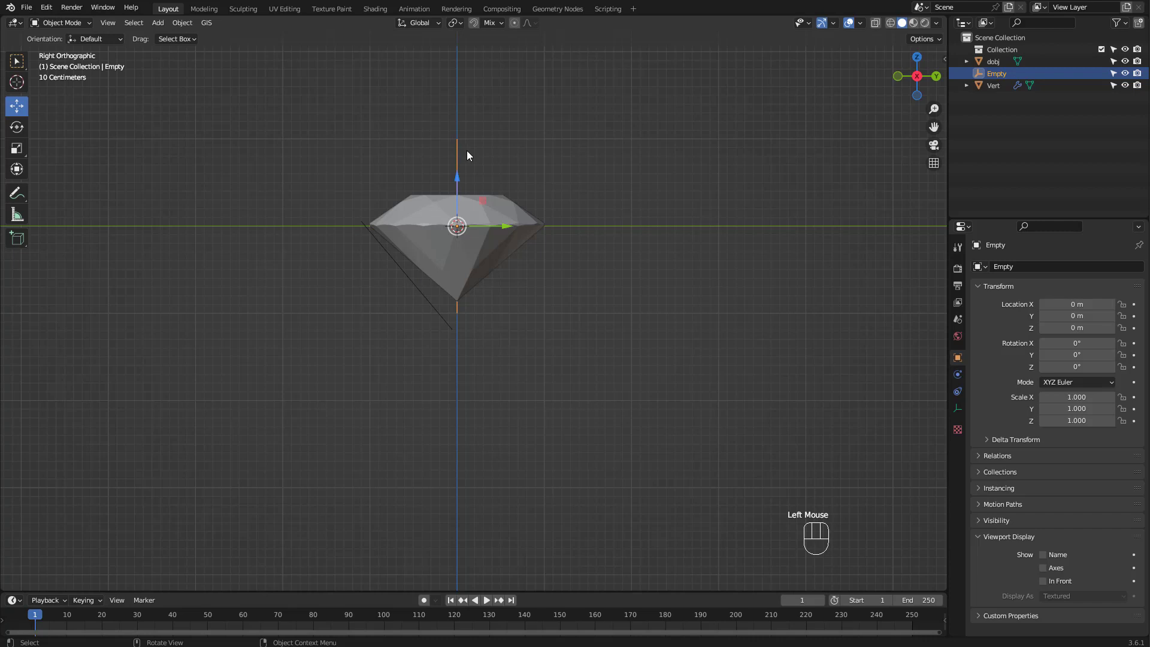
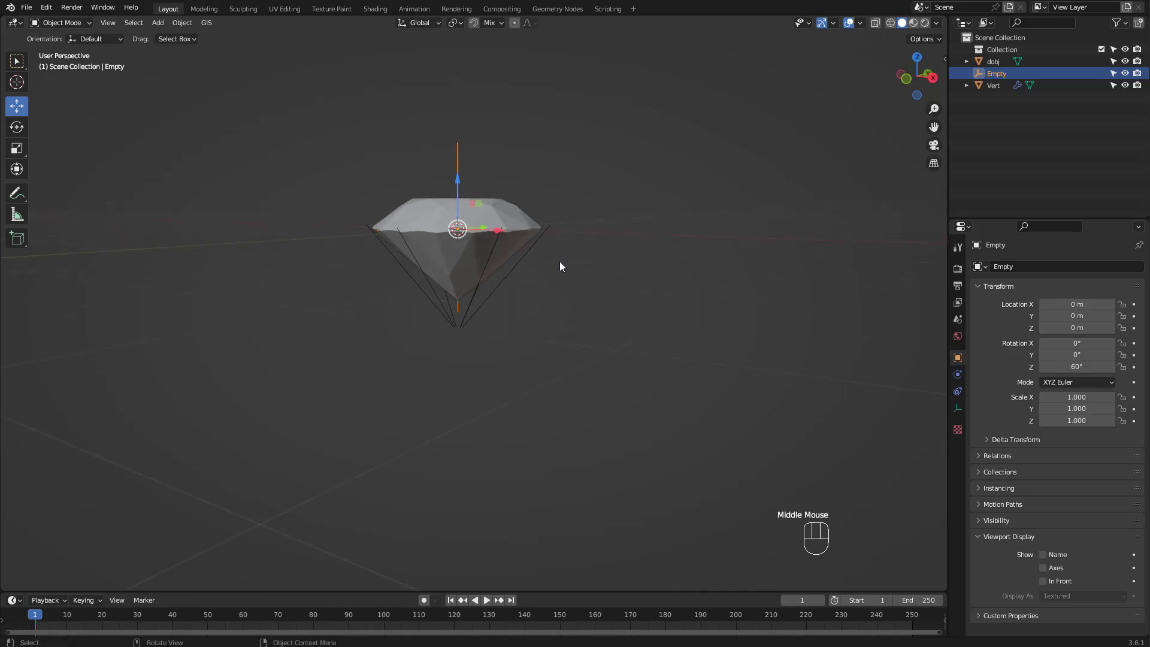
click(428, 281)
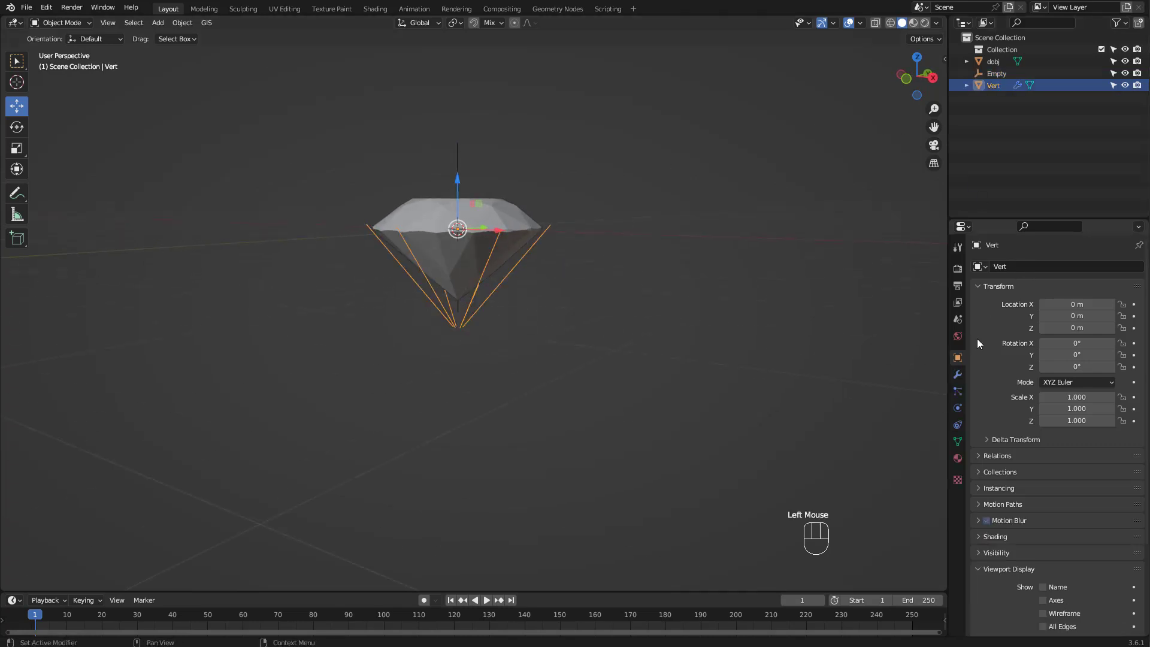
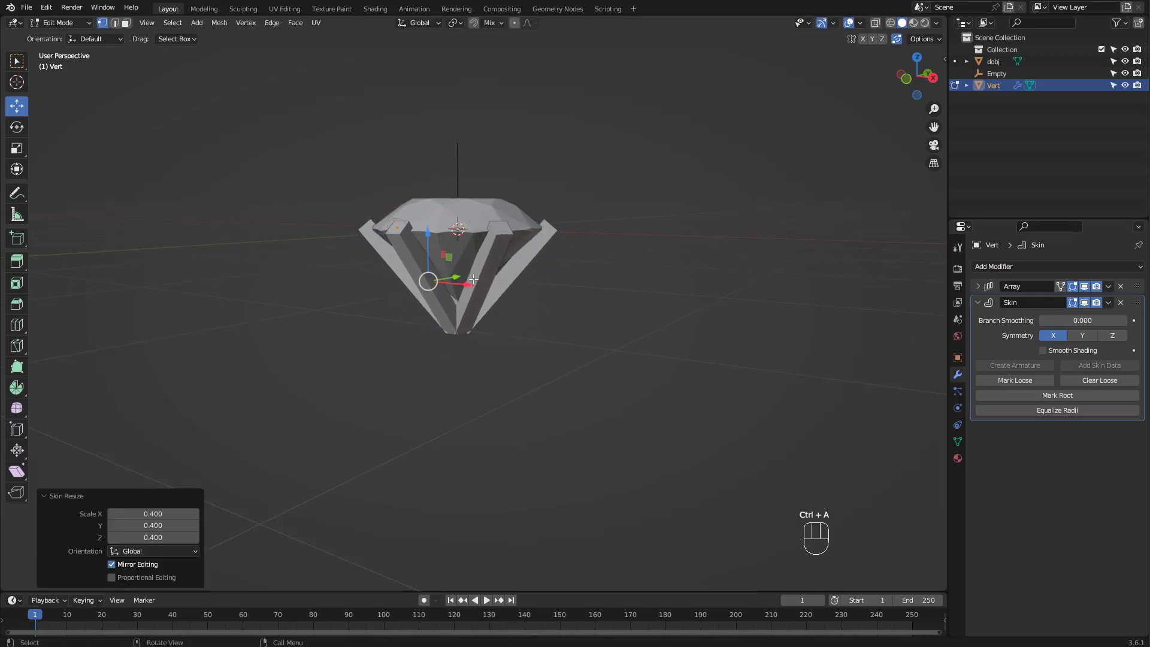
Thicken the edges with a Skin modifier, add level-2 Subdivision and smooth shading for rounded prongs.
key(Tab)
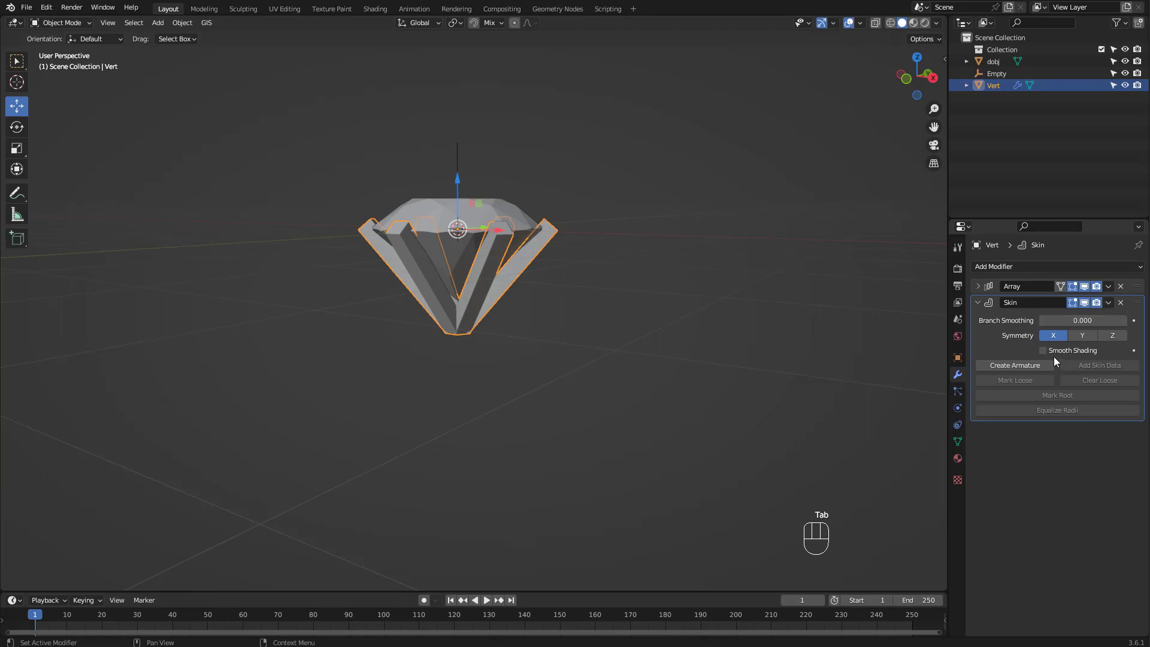
key(ctrl+2)
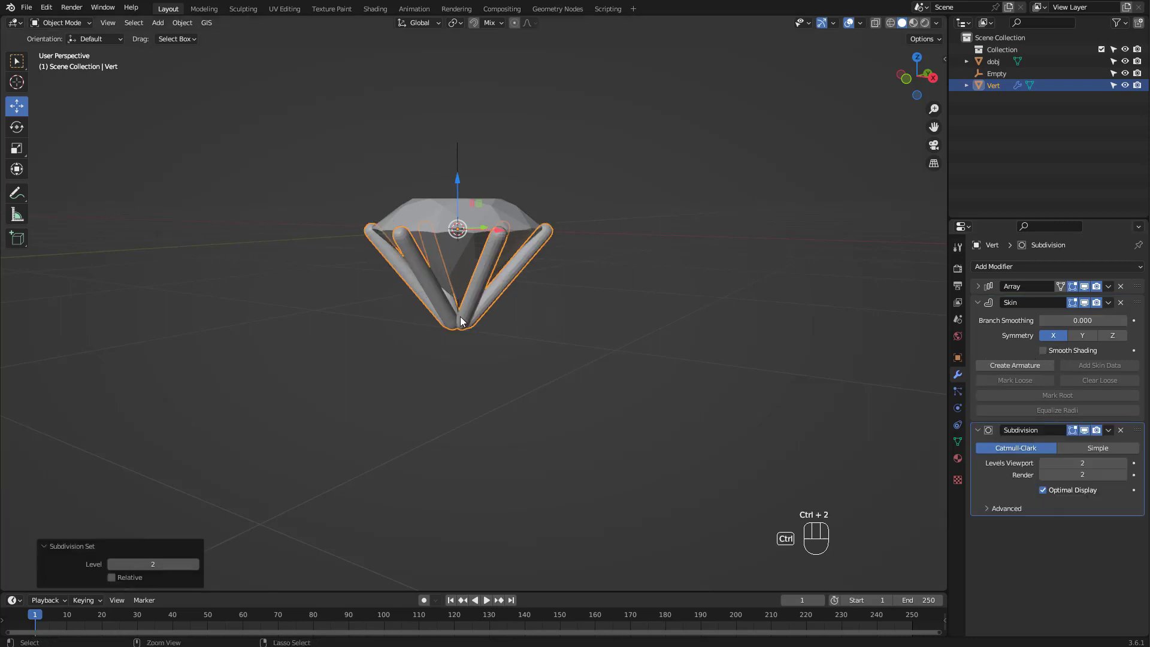
click(1048, 352)
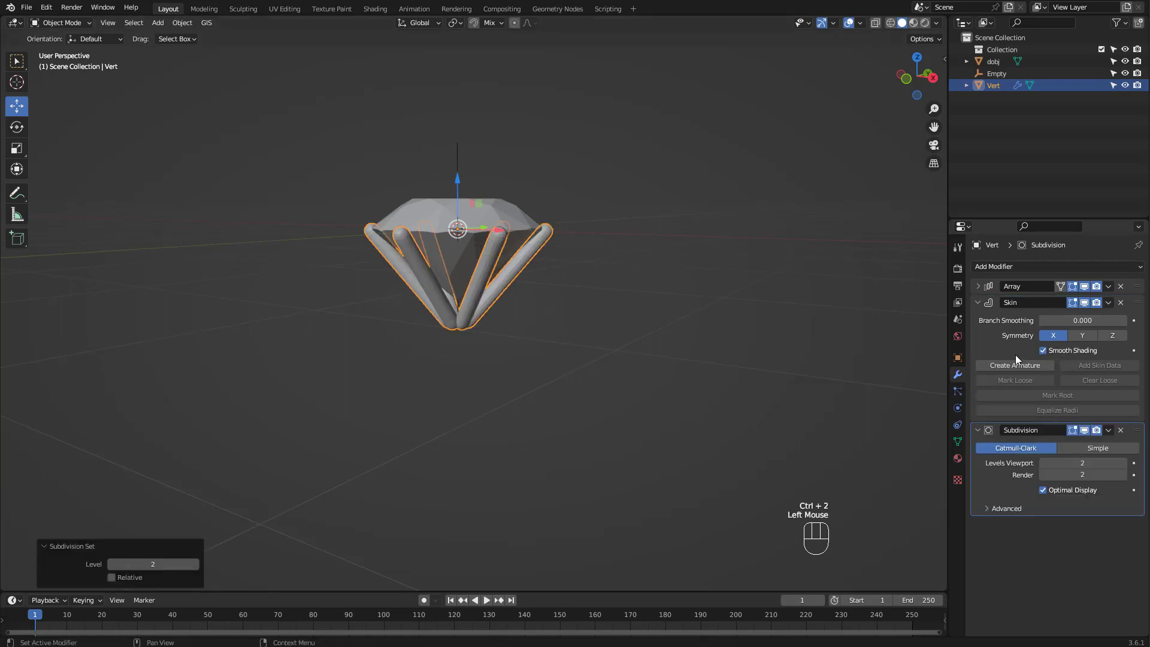
drag(482, 268, 511, 229)
key(KP_3)
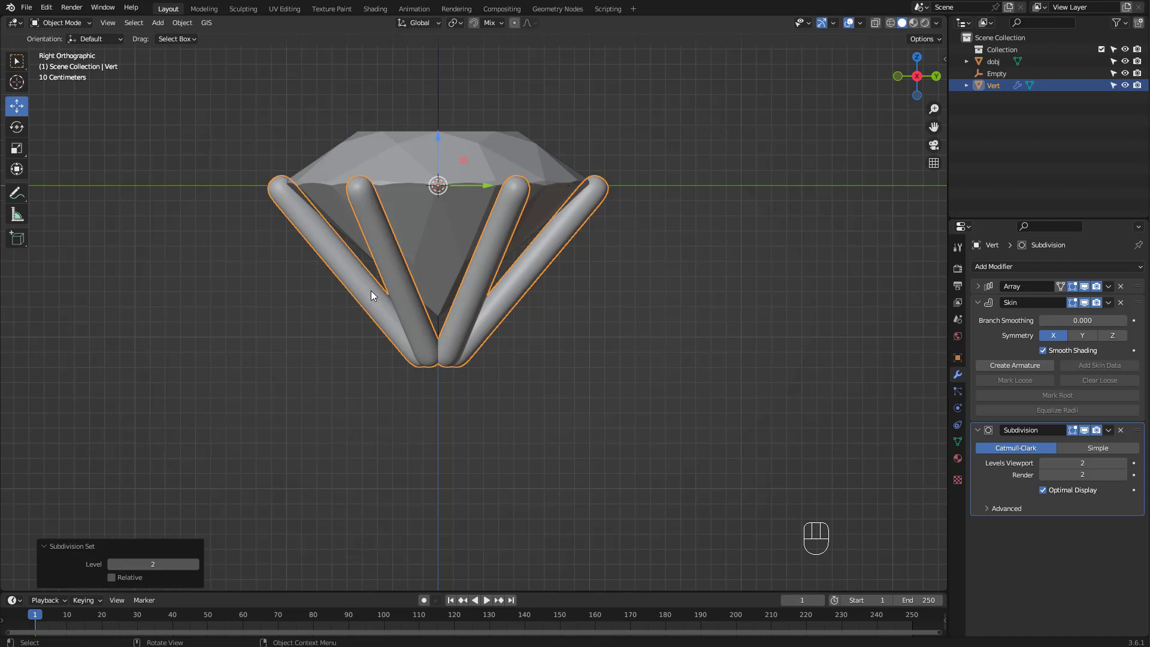
Skin-resize the prong tip vertex with proportional editing so the prongs taper toward the diamond tip.
key(Tab)
key(alt+z)
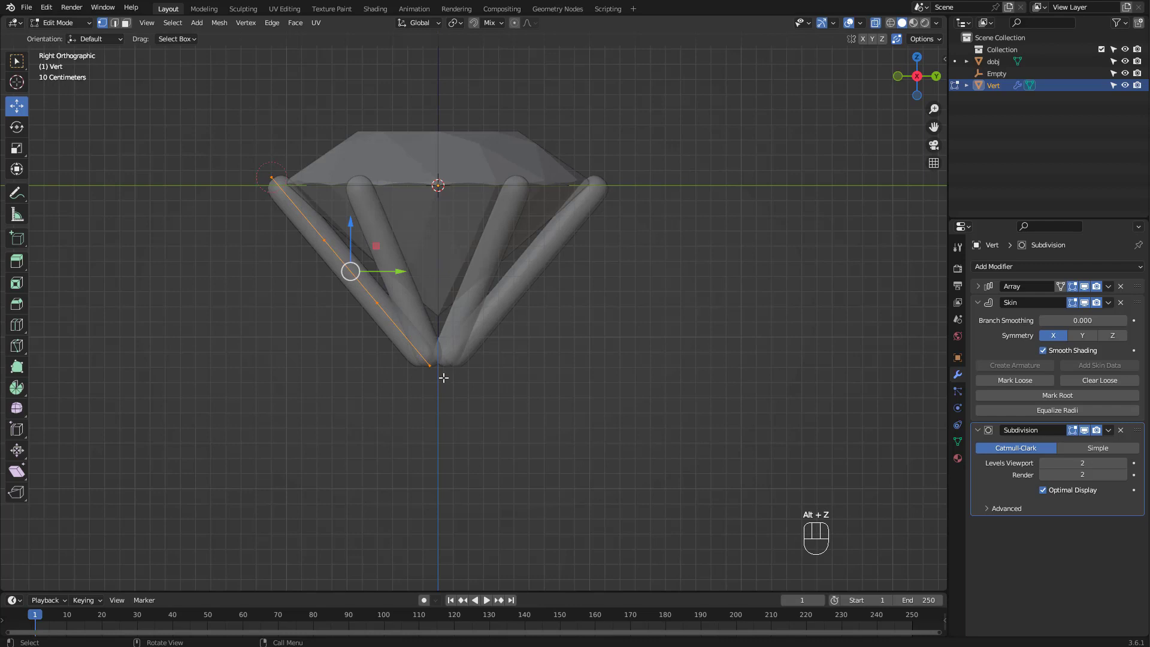
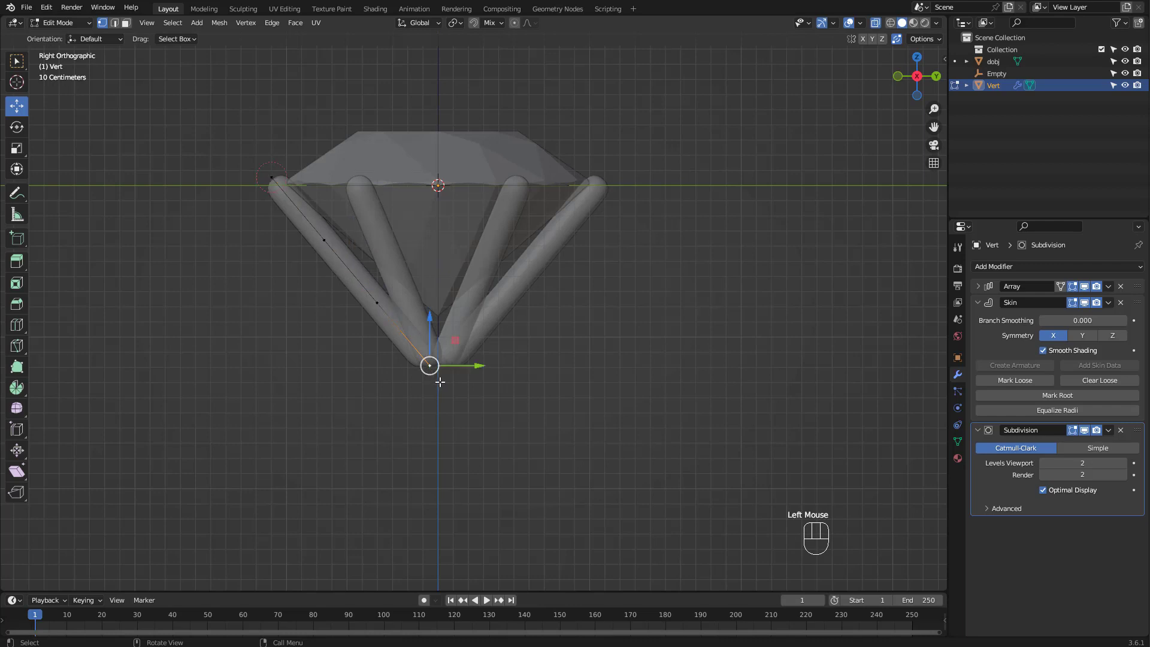
click(520, 27)
key(ctrl+a)
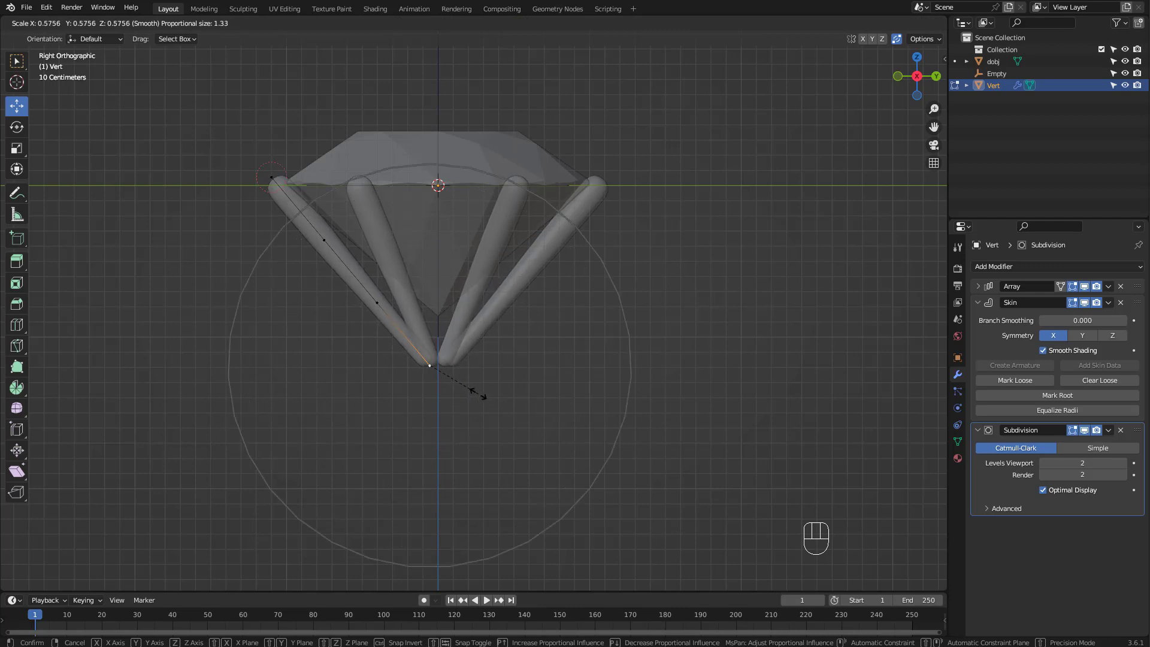
click(517, 30)
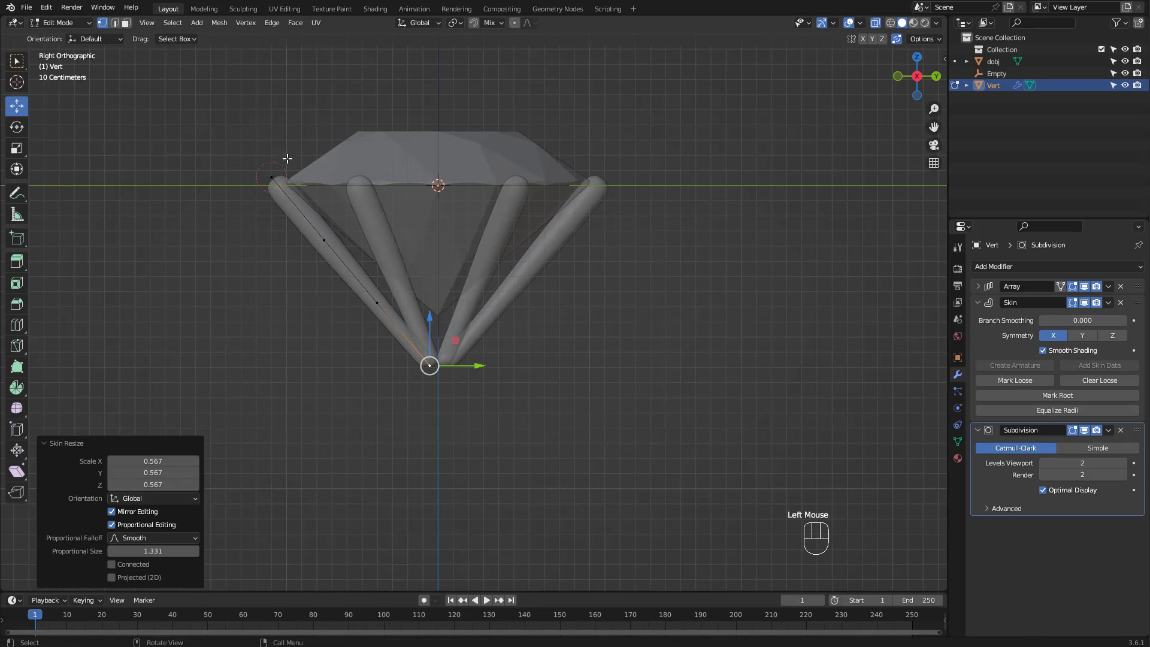
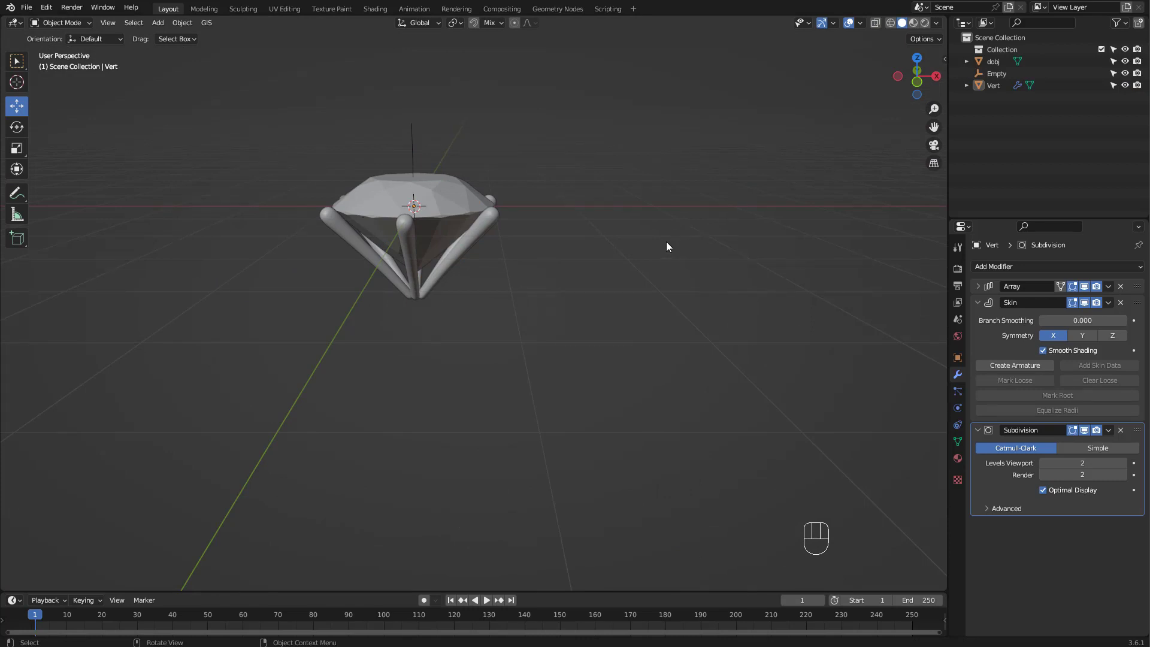
click(669, 248)
Add a circle, extrude and inset its outline into a flat band beneath the prongs, viewed from the side.
key(shift+a)
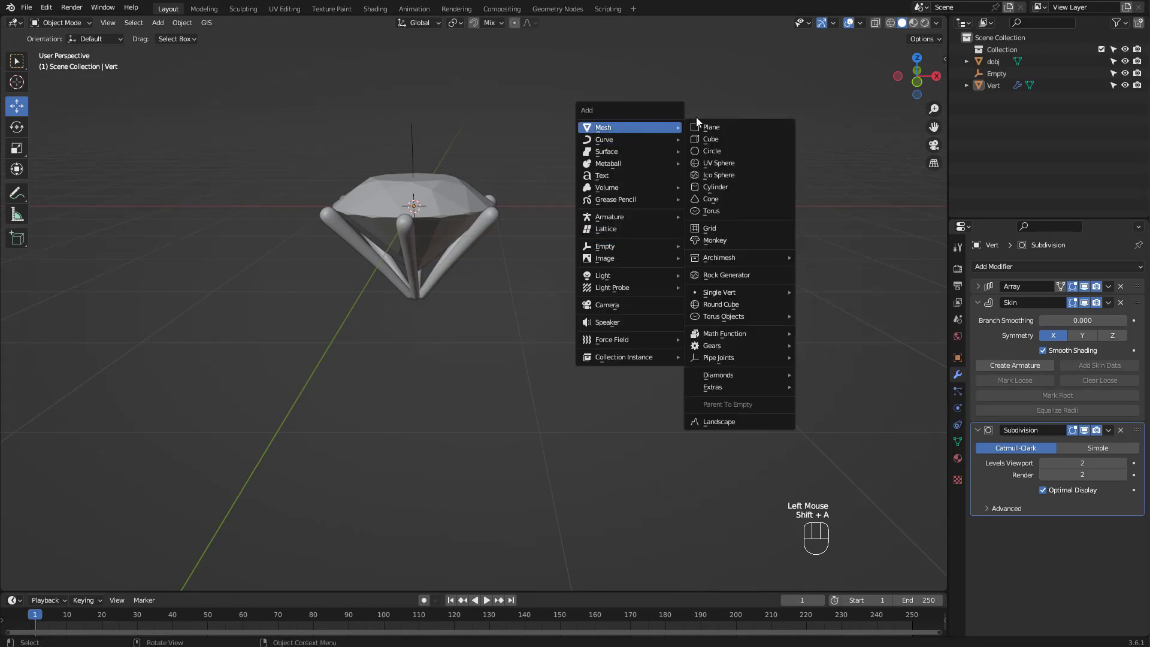
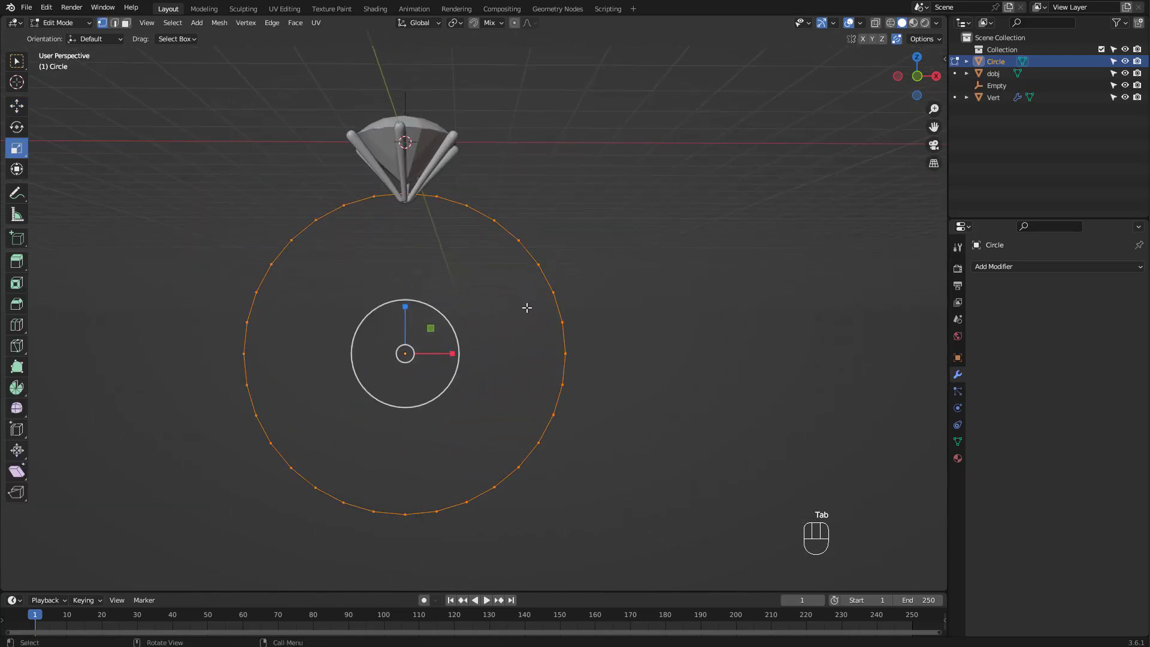
key(a)
key(f)
key(i)
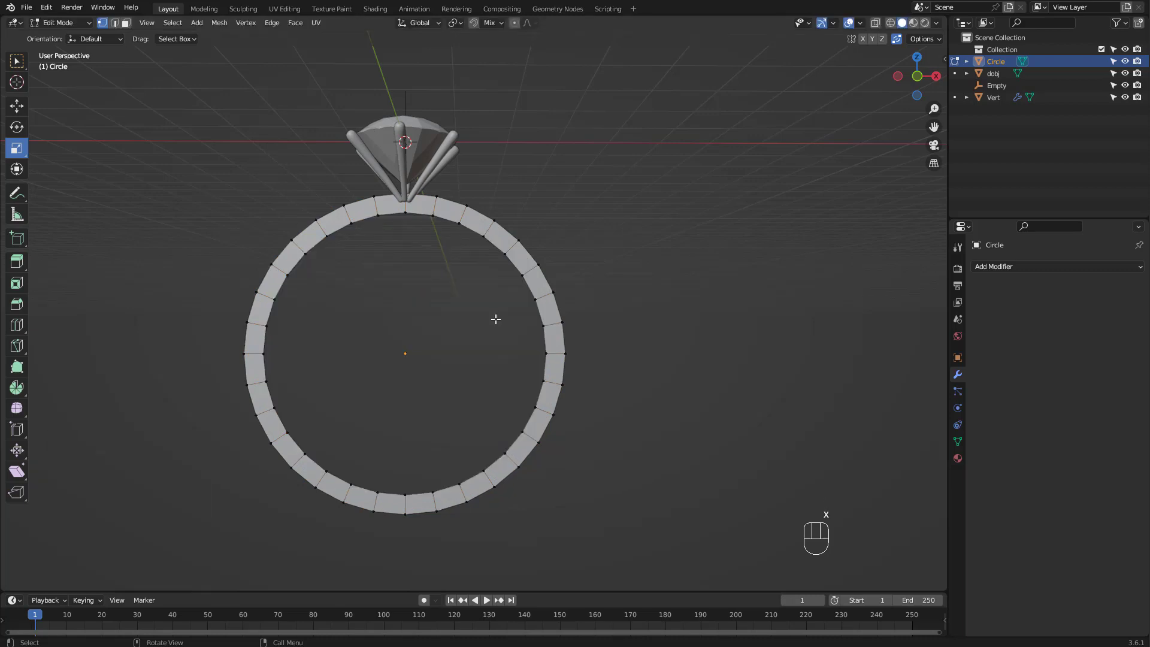
key(Tab)
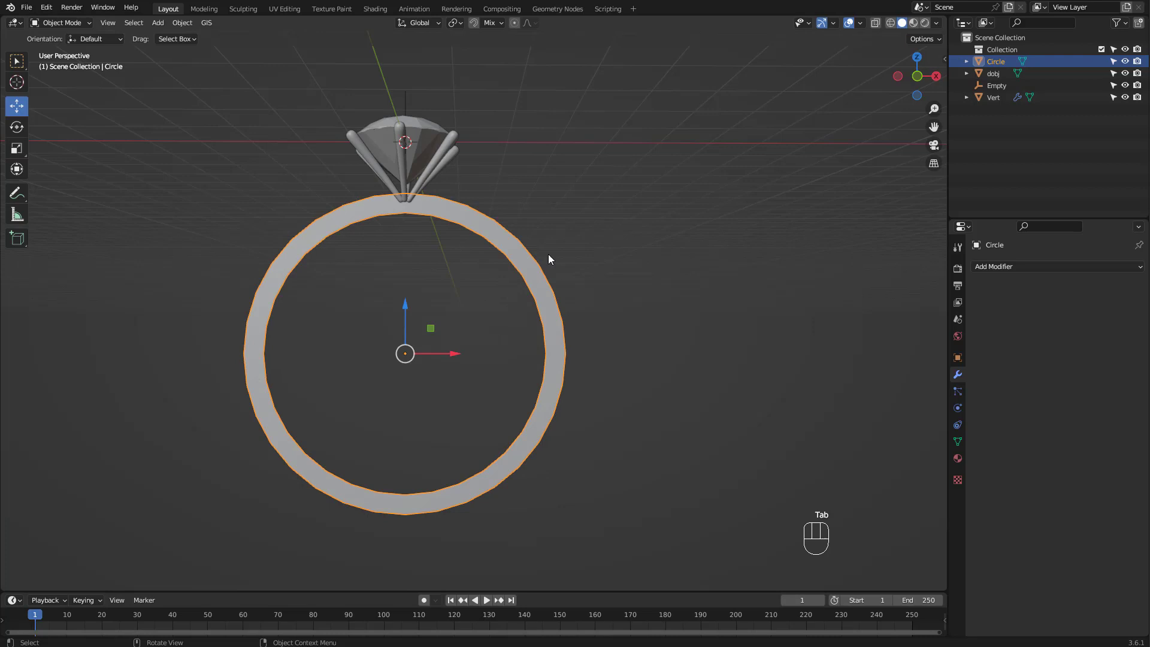
key(KP_3)
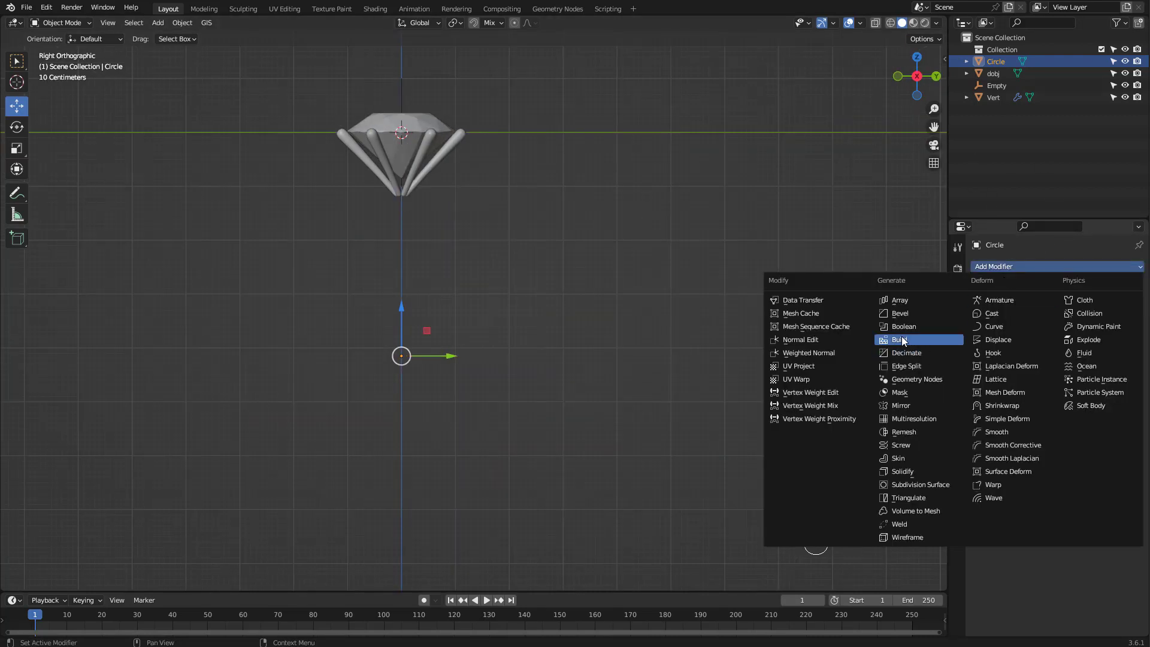
Give the band a Solidify modifier with 0.45 m thickness.
click(903, 474)
click(1088, 339)
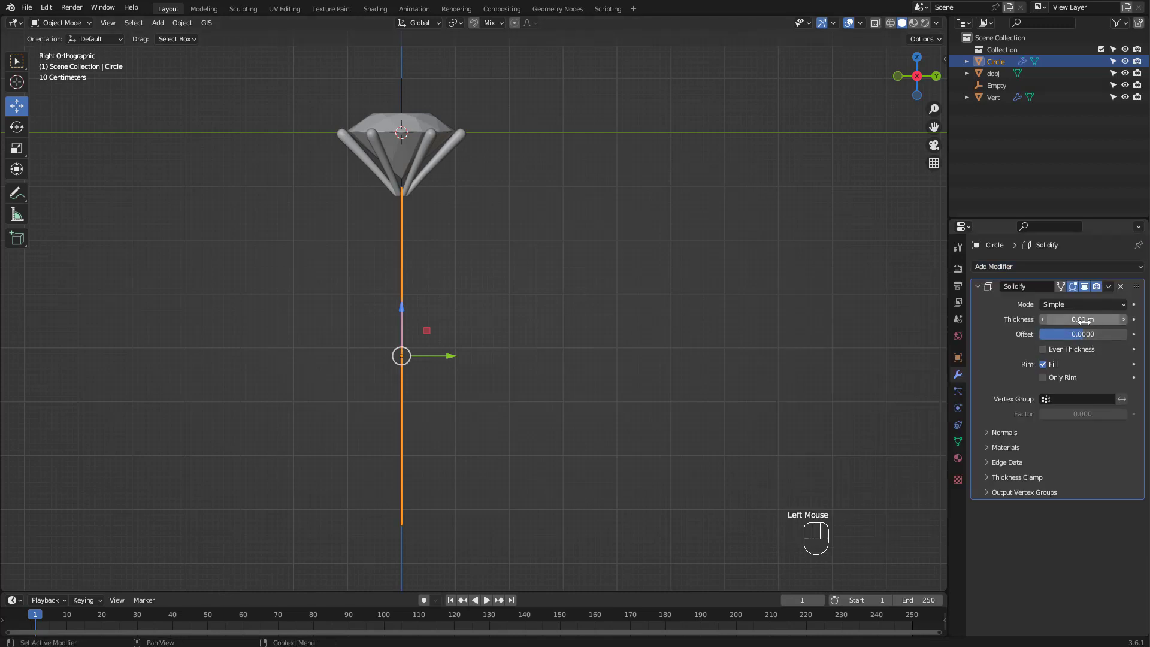
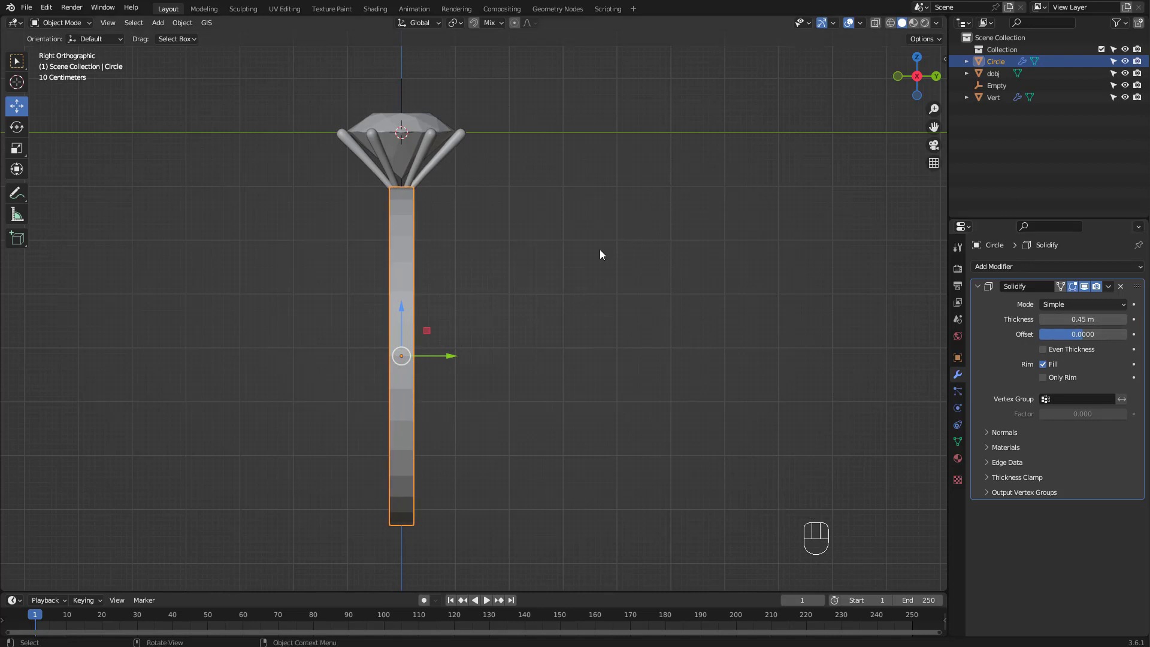
drag(597, 256, 724, 274)
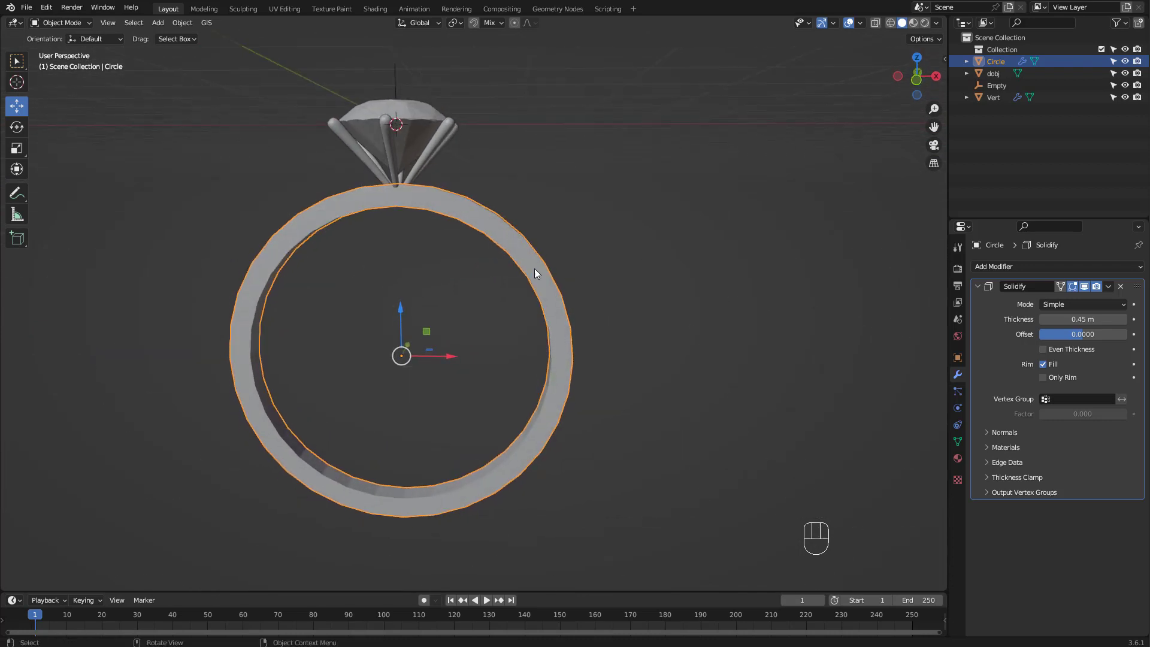
Add level-2 Subdivision and Shade Auto Smooth so the band looks smoothly rounded.
key(ctrl+2)
right_click(578, 227)
drag(569, 249, 588, 221)
right_click(594, 222)
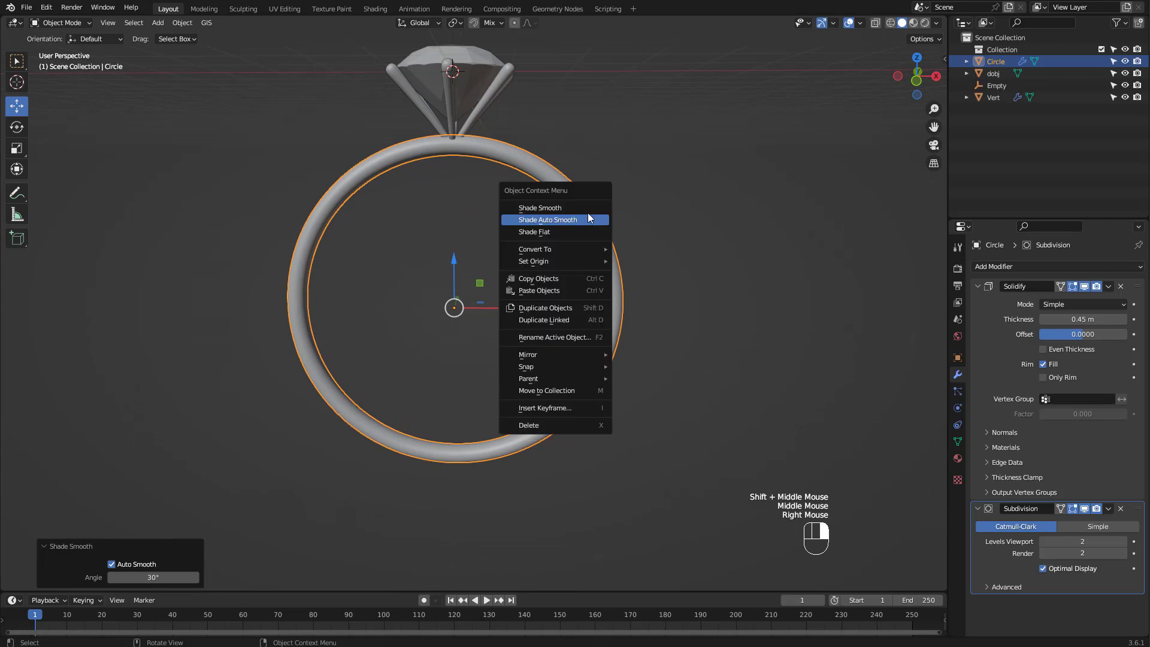
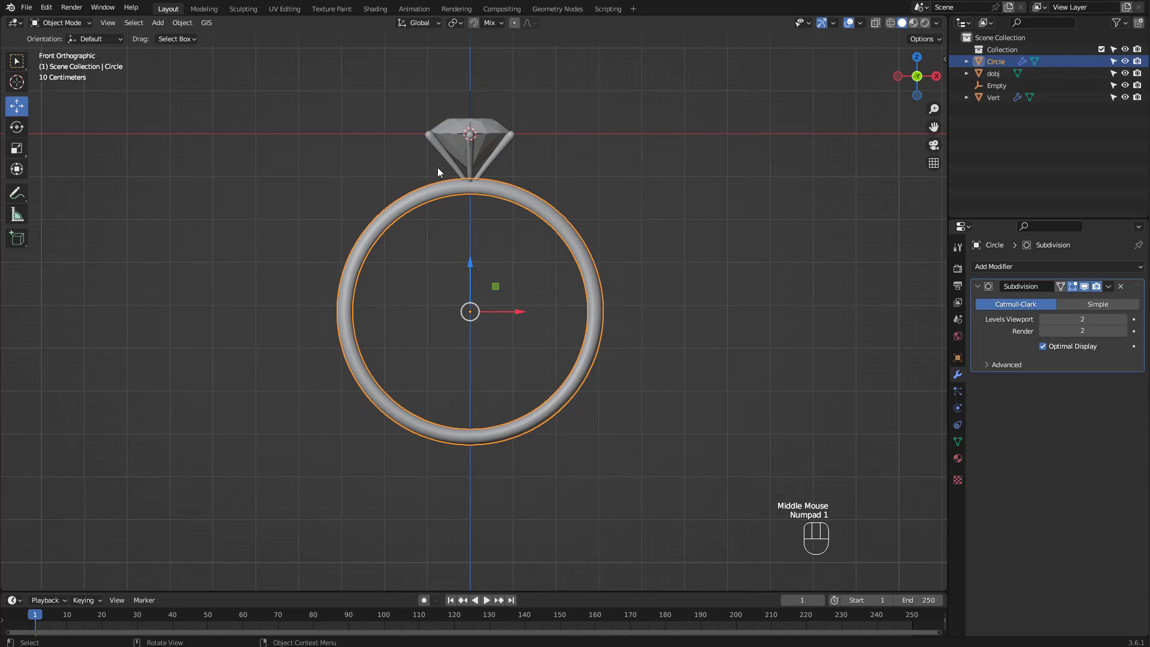
Raise the ring and setting 7.29 m so the band's bottom rests on the world origin.
key(alt+z)
key(Tab)
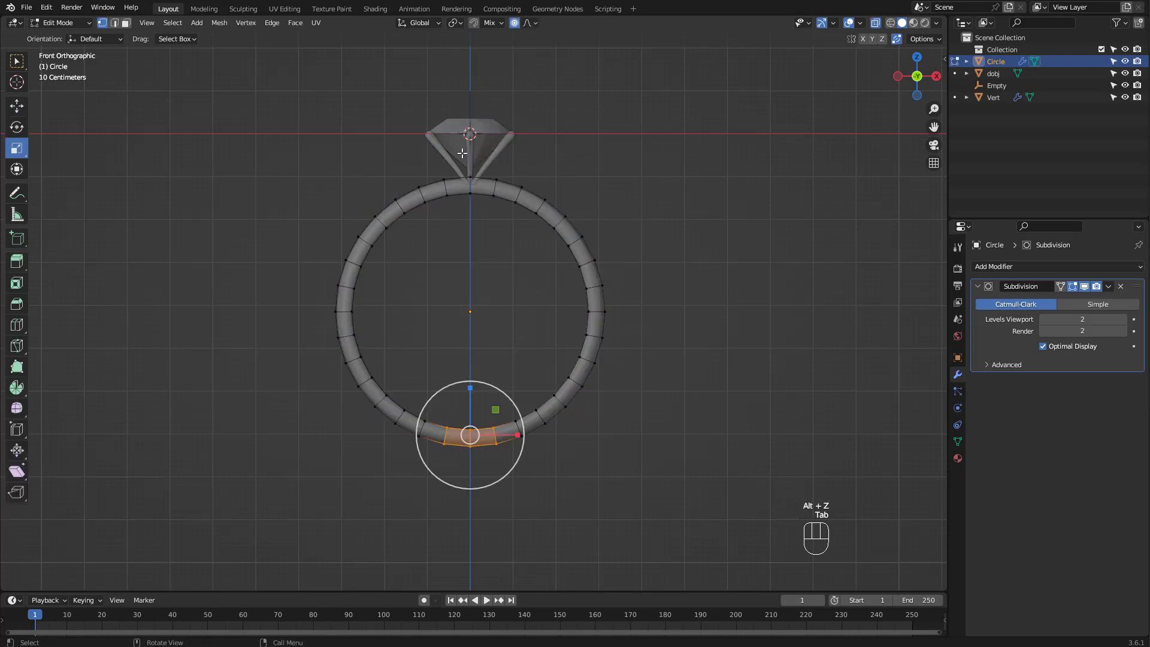
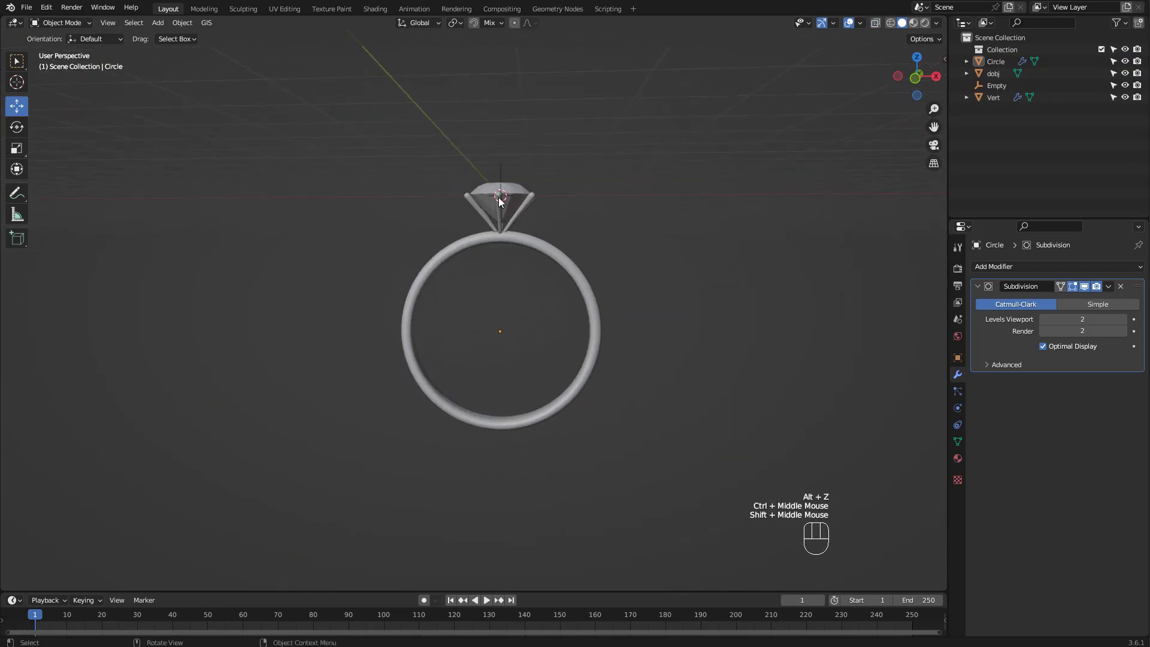
drag(359, 183, 703, 431)
key(KP_1)
drag(593, 215, 565, 287)
drag(483, 309, 521, 63)
drag(635, 156, 610, 261)
click(511, 251)
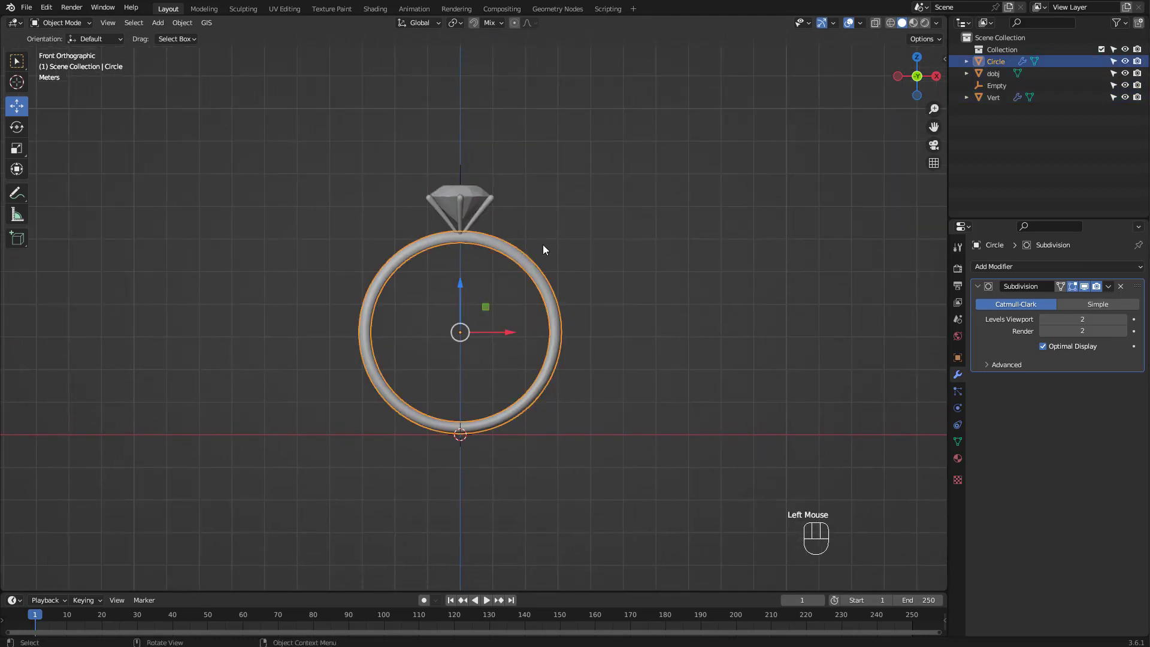
Apply AutoMirror from the sidebar's Edit tab to mirror the band across its centre.
key(n)
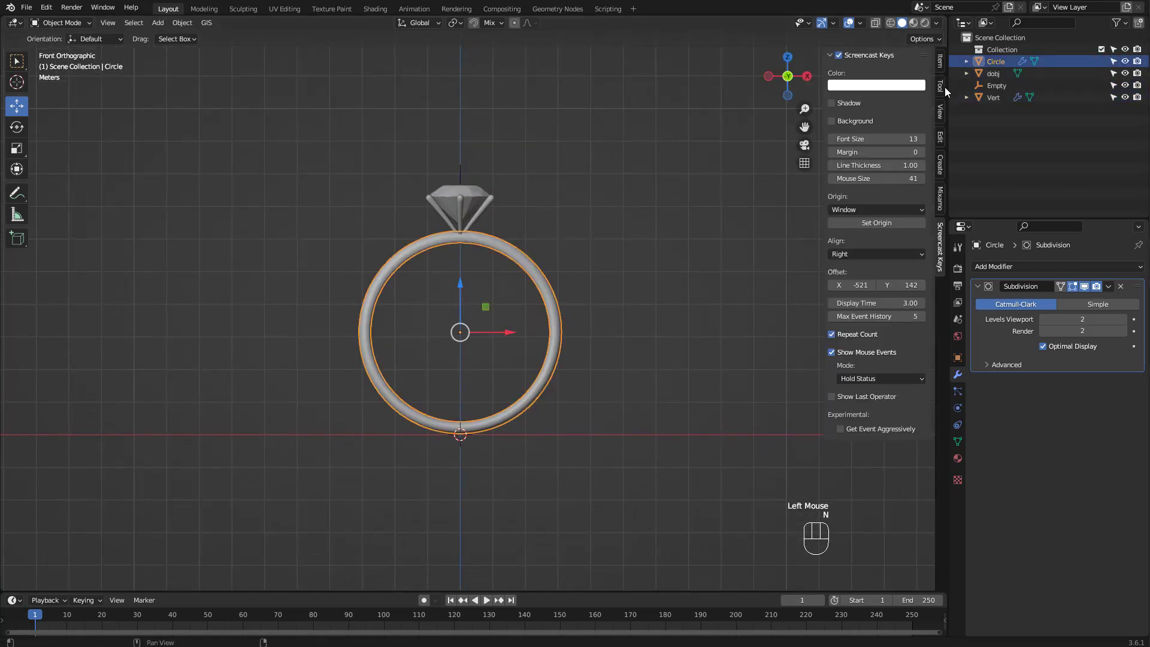
click(945, 146)
click(884, 97)
Move the Mirror modifier above Subdivision and enter edit mode on the ring band.
key(n)
drag(529, 247, 532, 232)
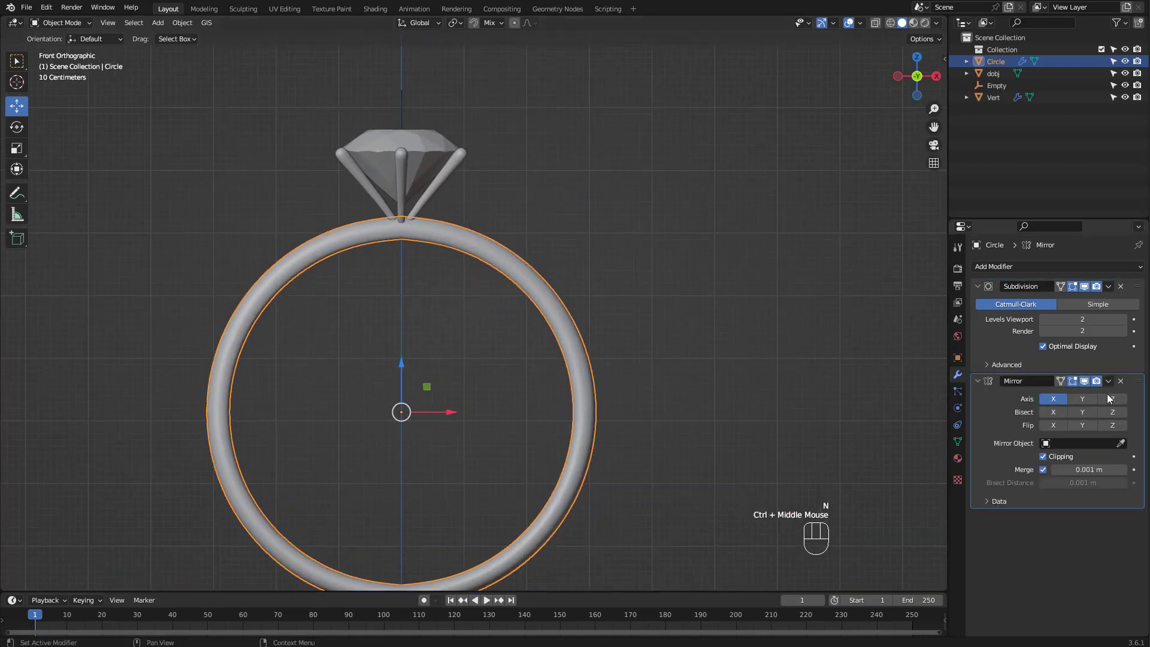
drag(1135, 388, 1121, 256)
click(483, 246)
key(Tab)
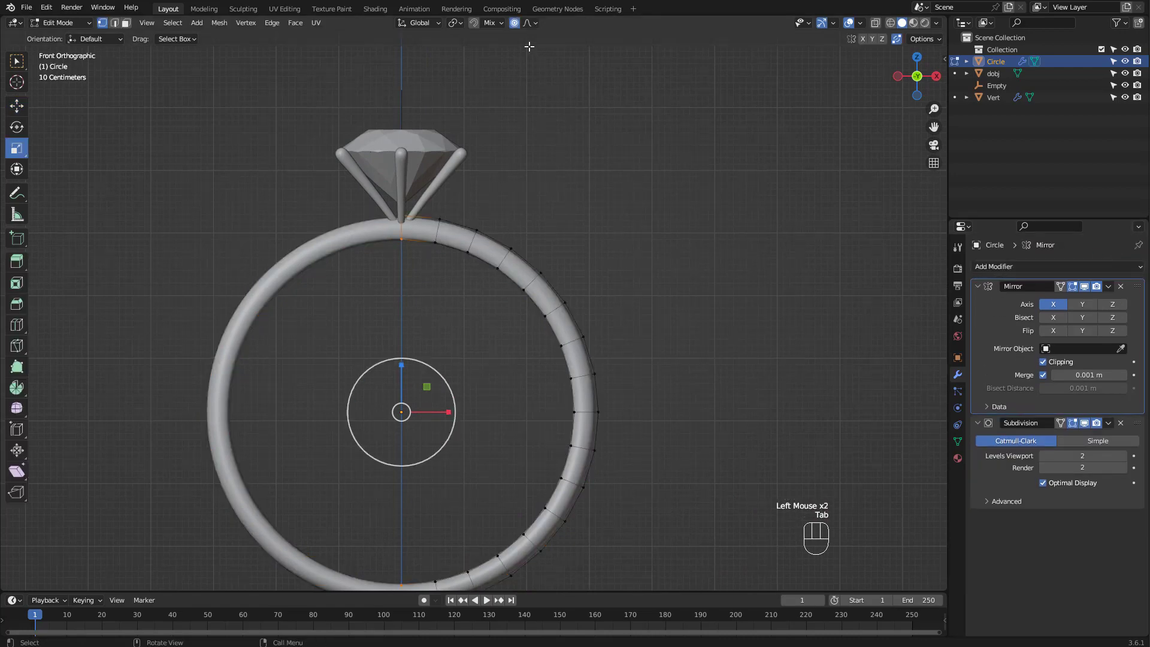
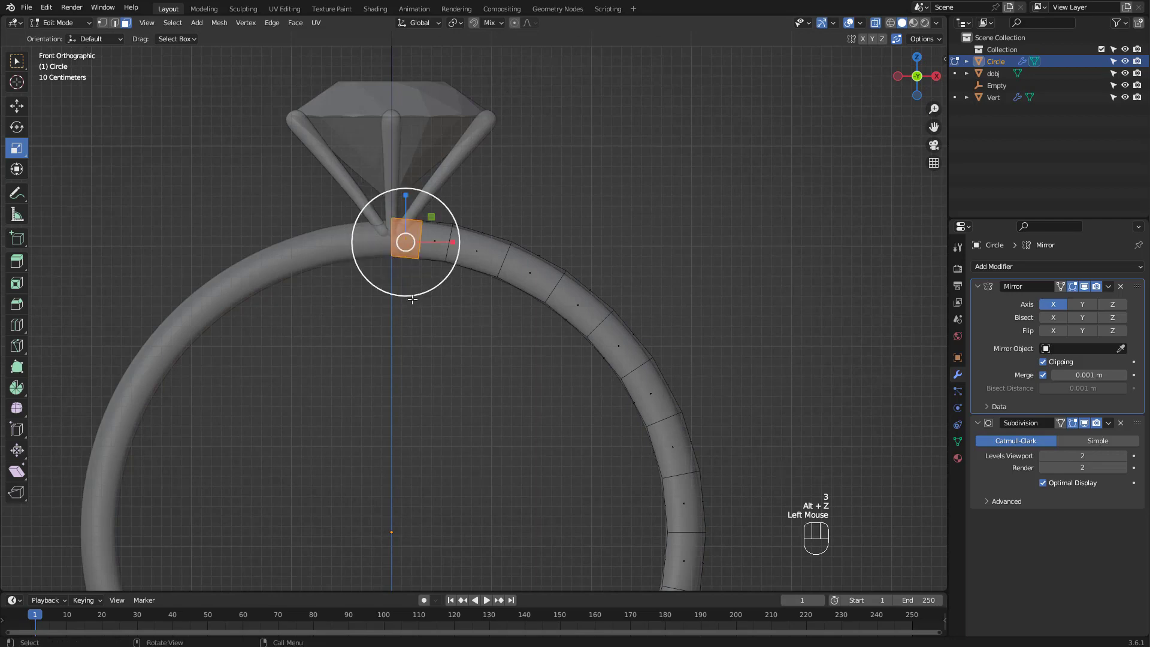
Separate the band's top face into its own collar object and enter edit mode on it.
key(p)
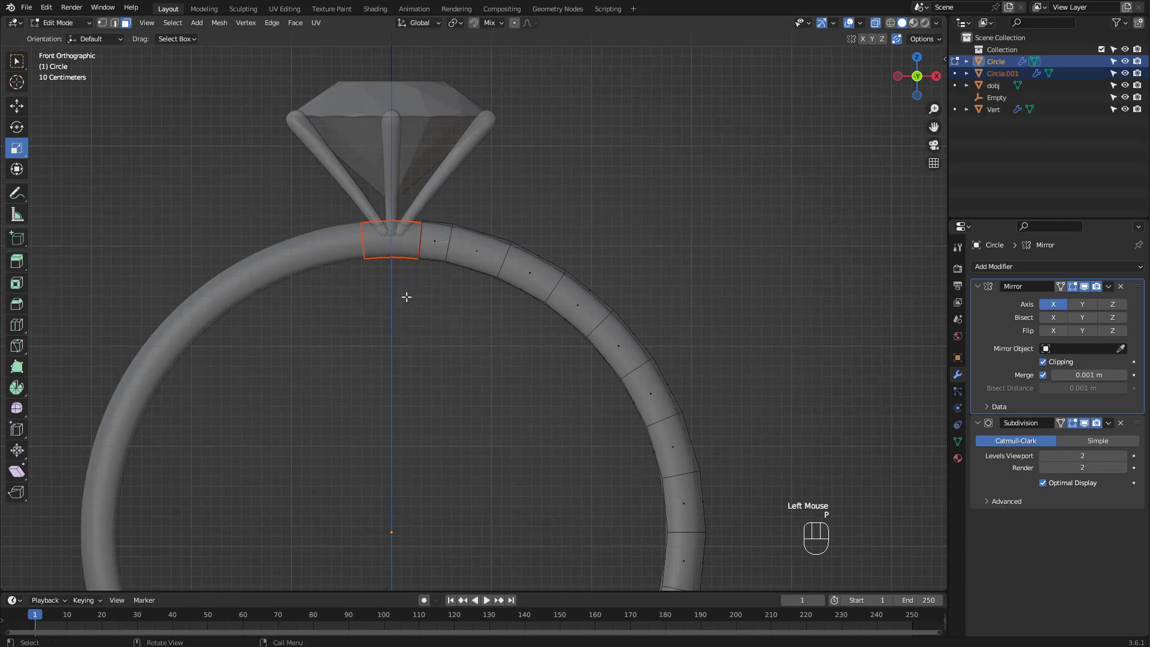
key(Tab)
click(402, 237)
key(Tab)
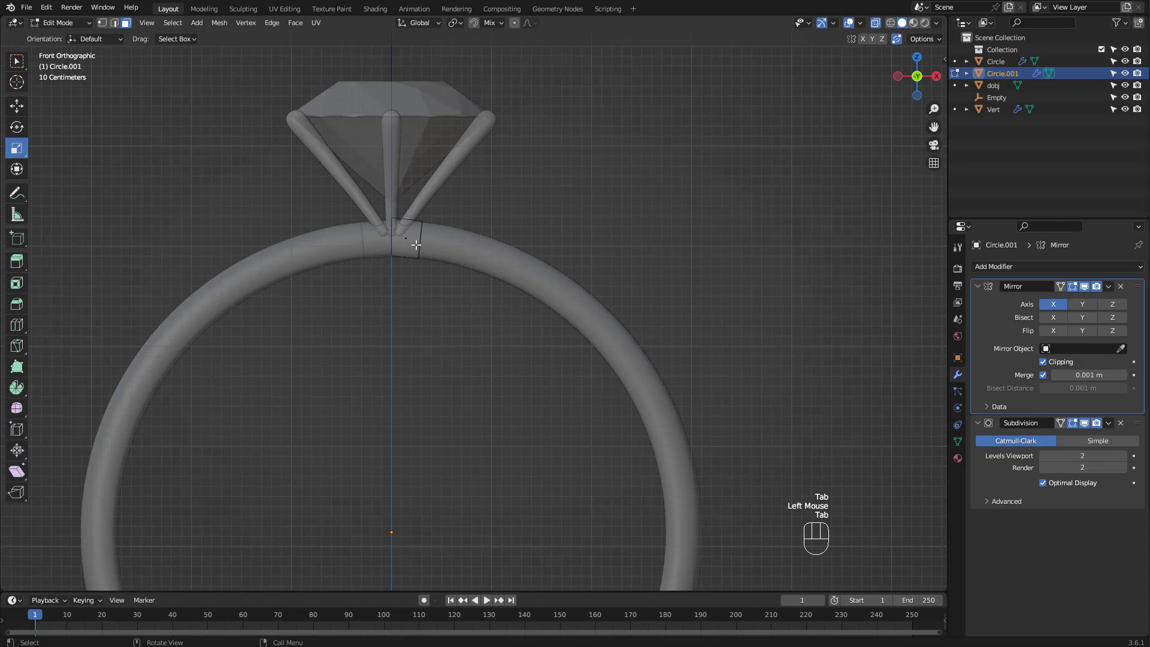
middle_click(424, 231)
drag(411, 224, 424, 227)
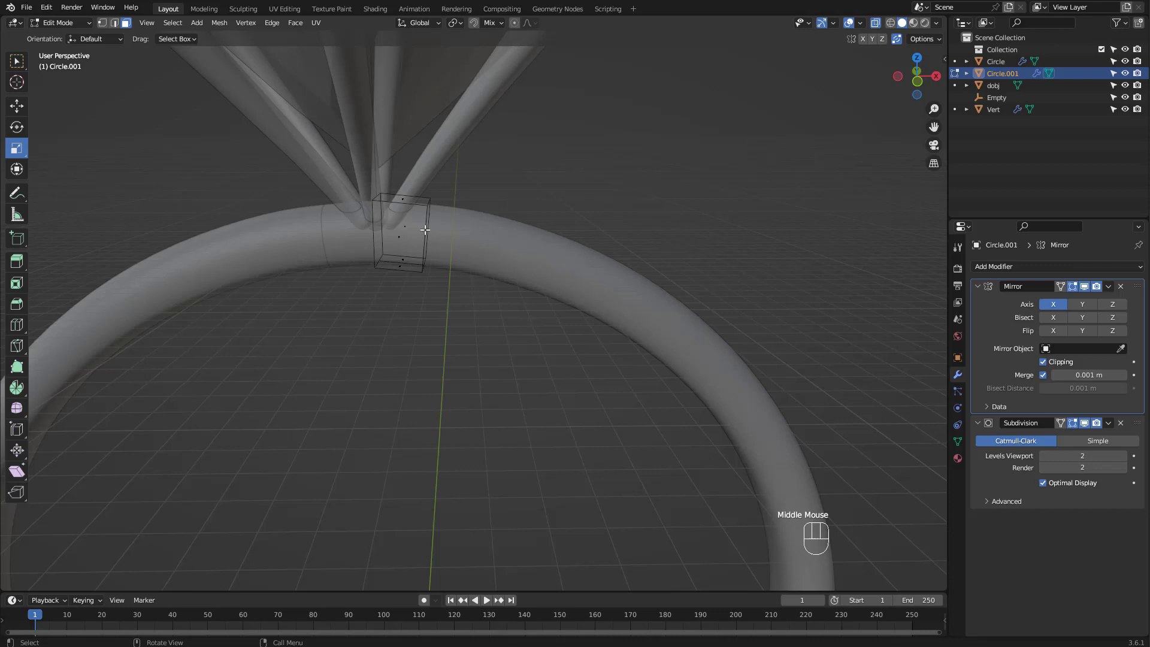
Add loop cuts across the collar and edge-slide them toward its rim to shape it.
key(2)
click(427, 219)
key(f)
key(ctrl+r)
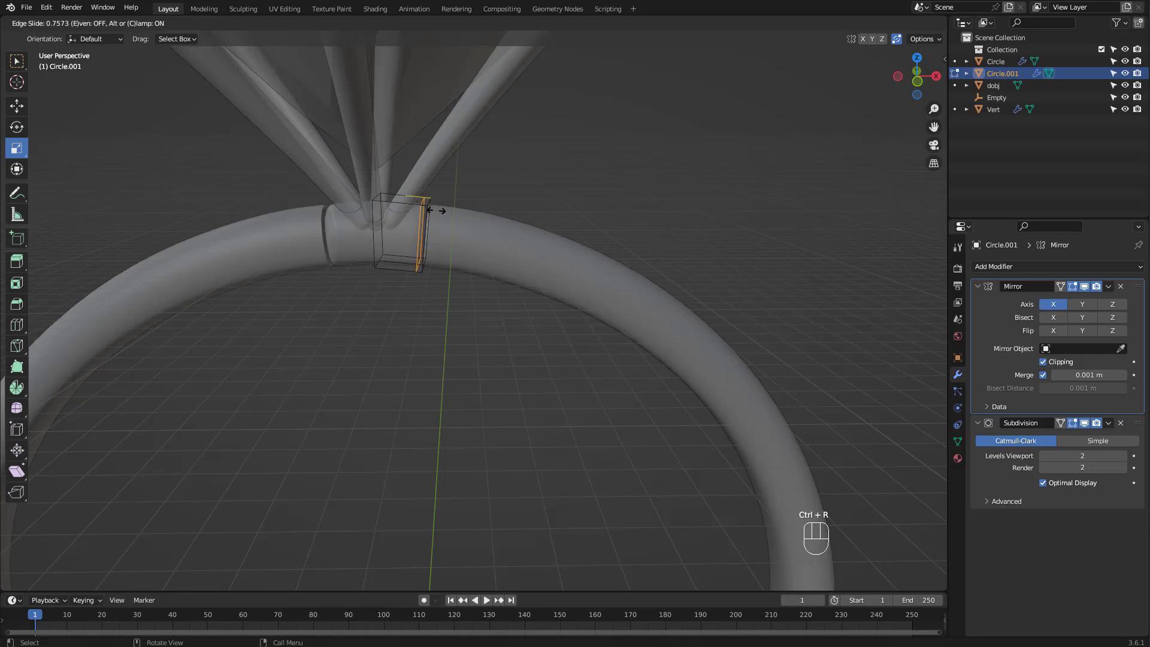
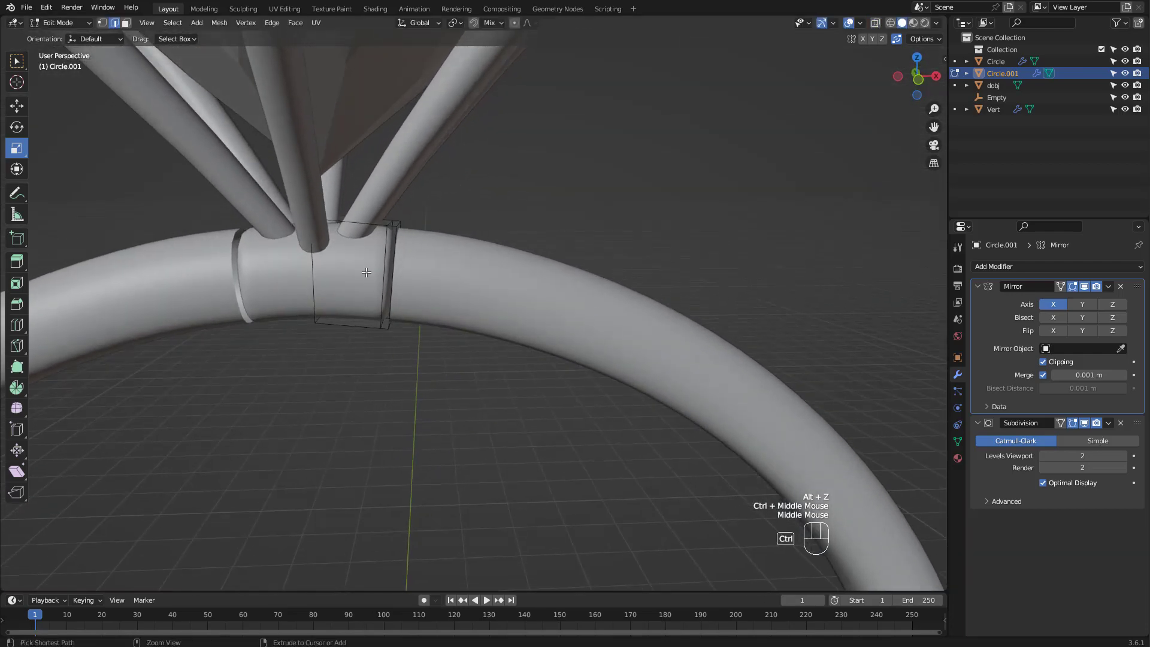
key(ctrl+r)
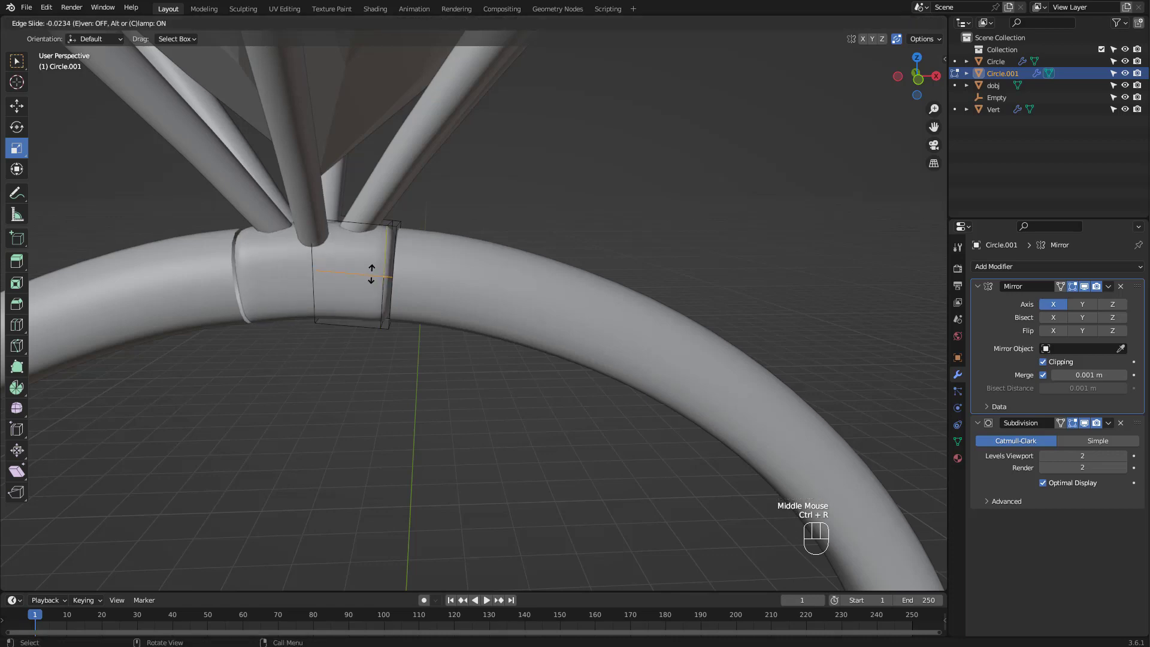
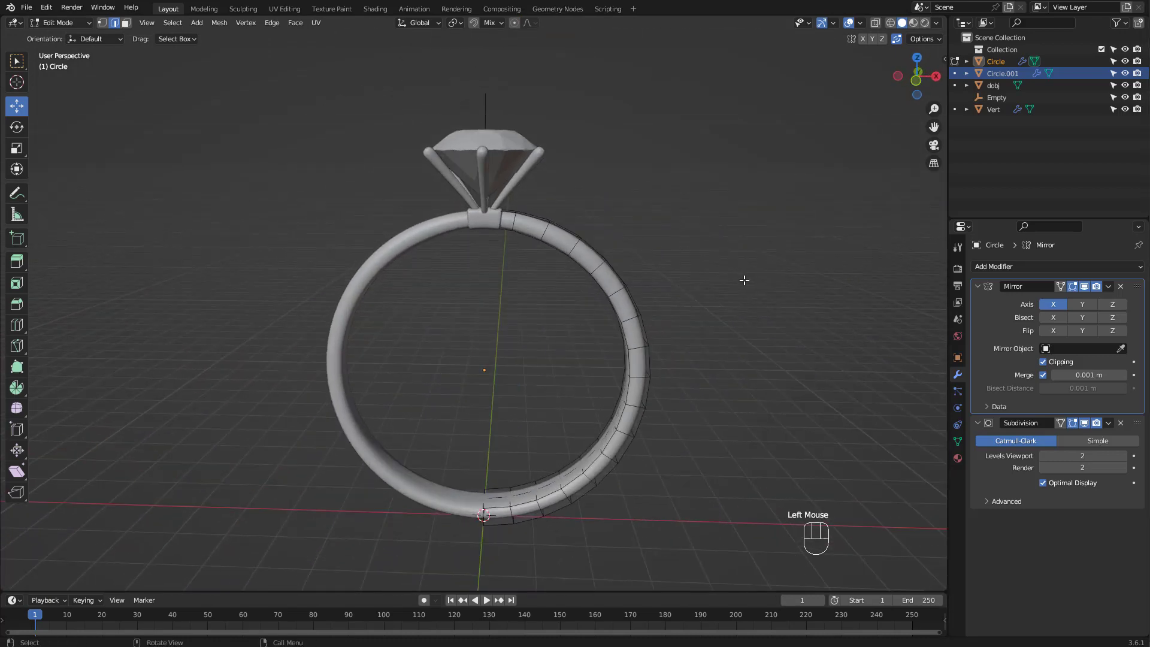
Leave edit mode on the collar, hide the Empty helper and reselect the dobj object.
key(Tab)
click(483, 111)
key(h)
drag(288, 178, 677, 512)
click(633, 328)
key(q)
click(704, 185)
Add a 2 m mesh plane at the origin to serve as the floor under the ring.
key(shift+a)
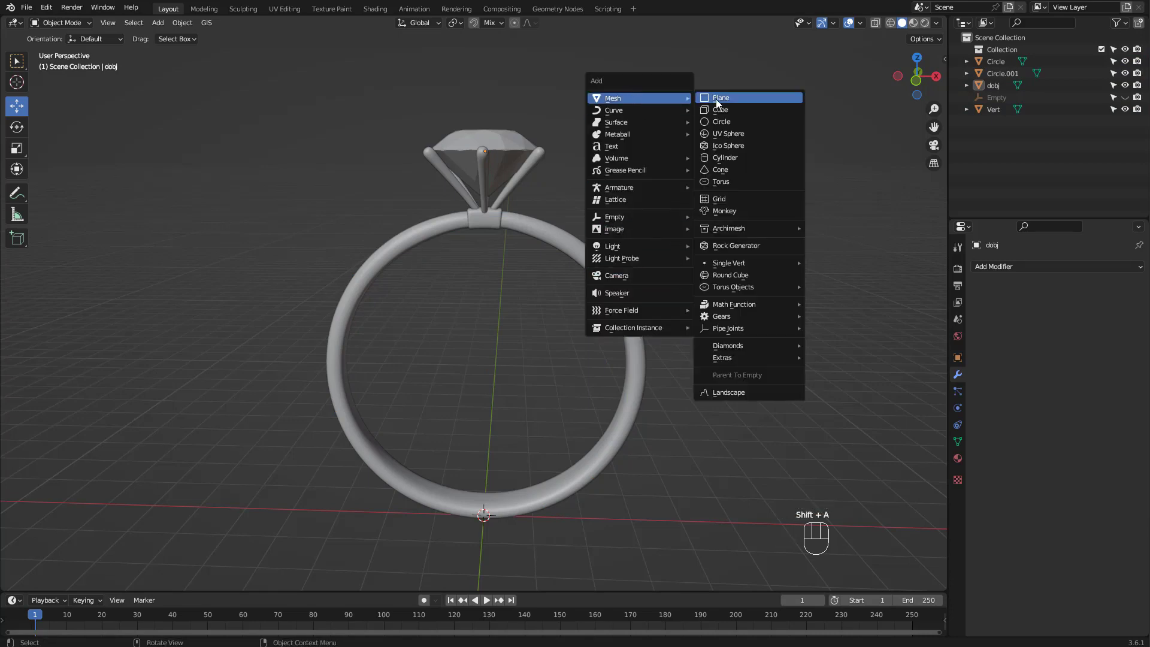
drag(660, 267, 603, 342)
drag(562, 290, 373, 285)
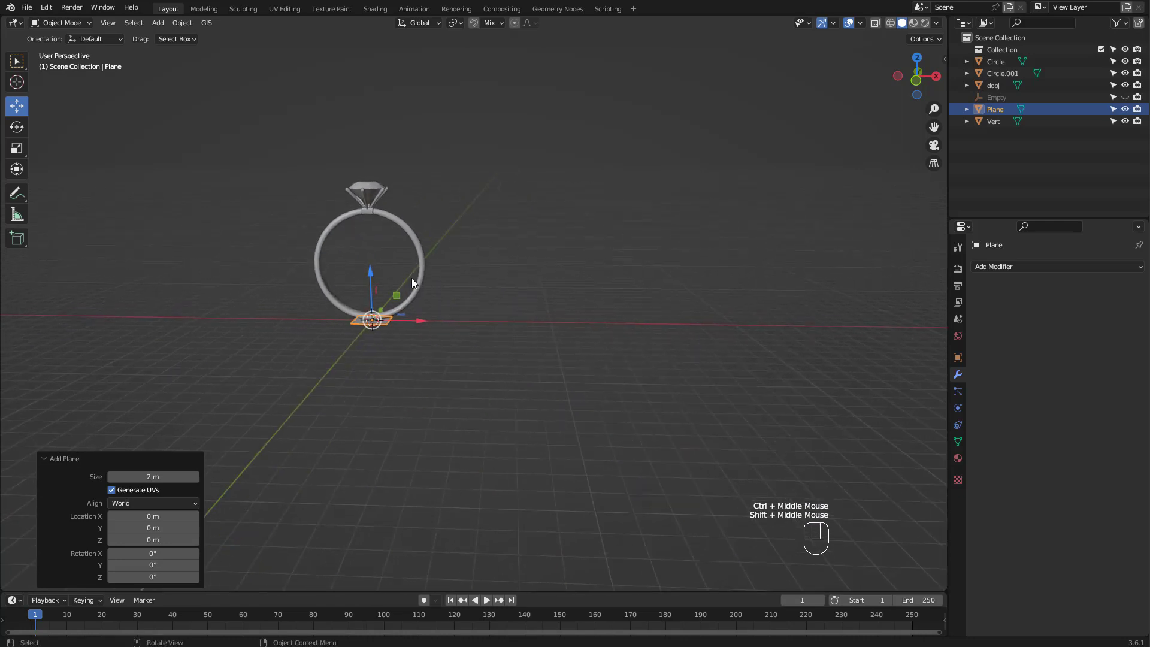
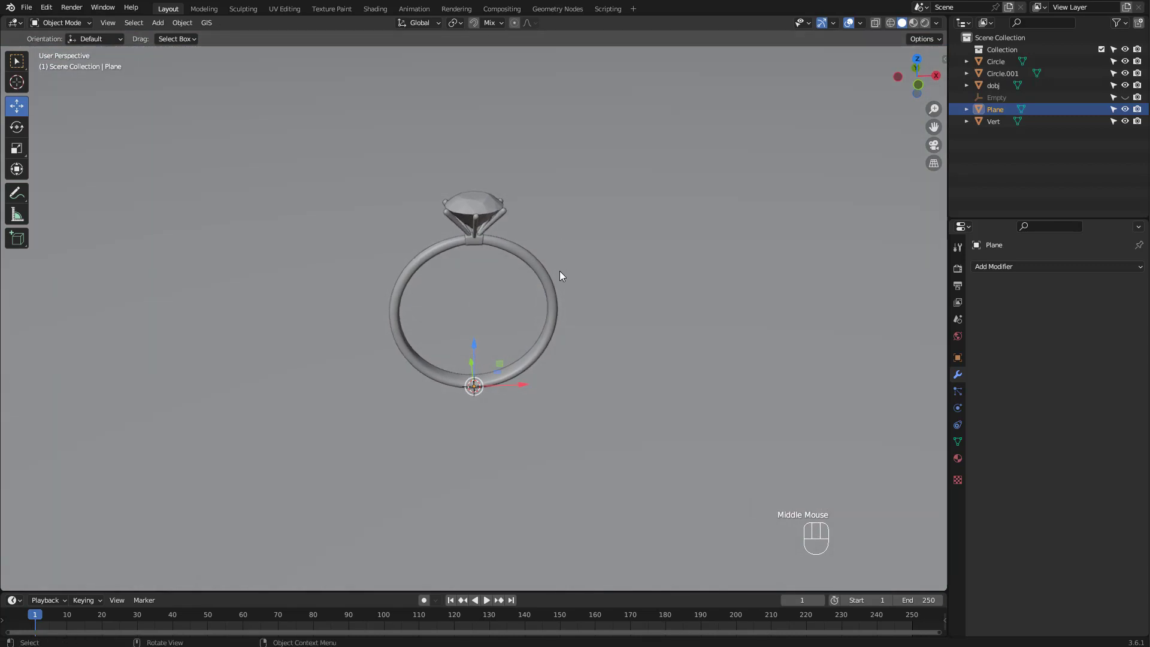
Add a camera, align it to the current view of the ring and go to the render output settings.
key(shift+a)
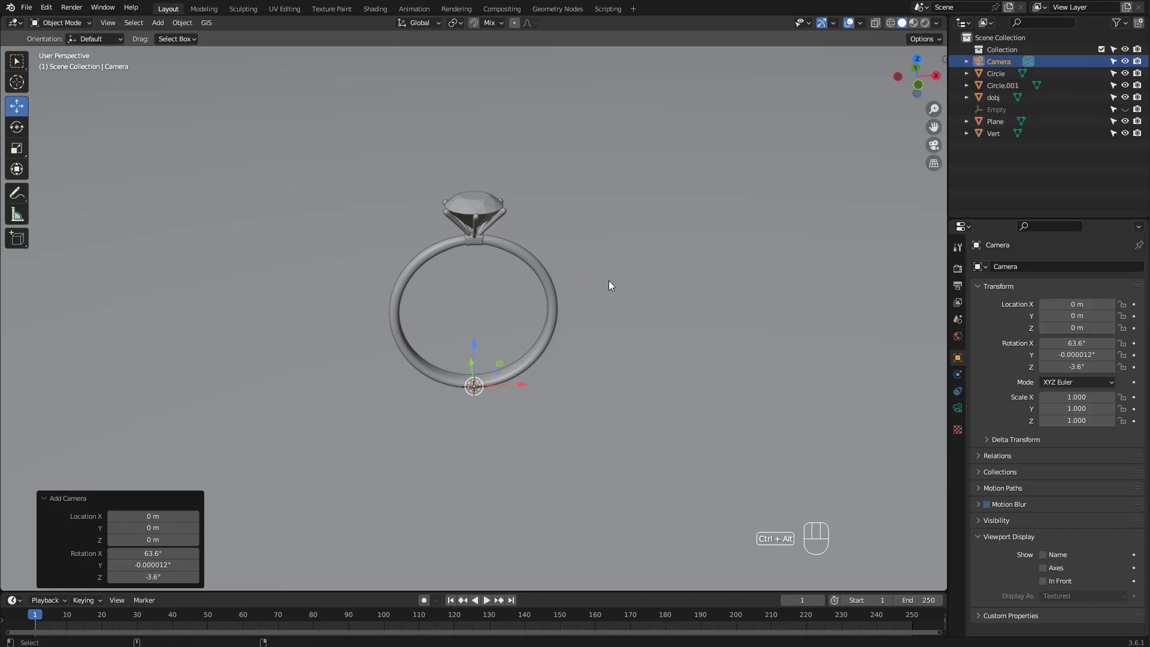
key(ctrl+alt+KP_0)
click(955, 294)
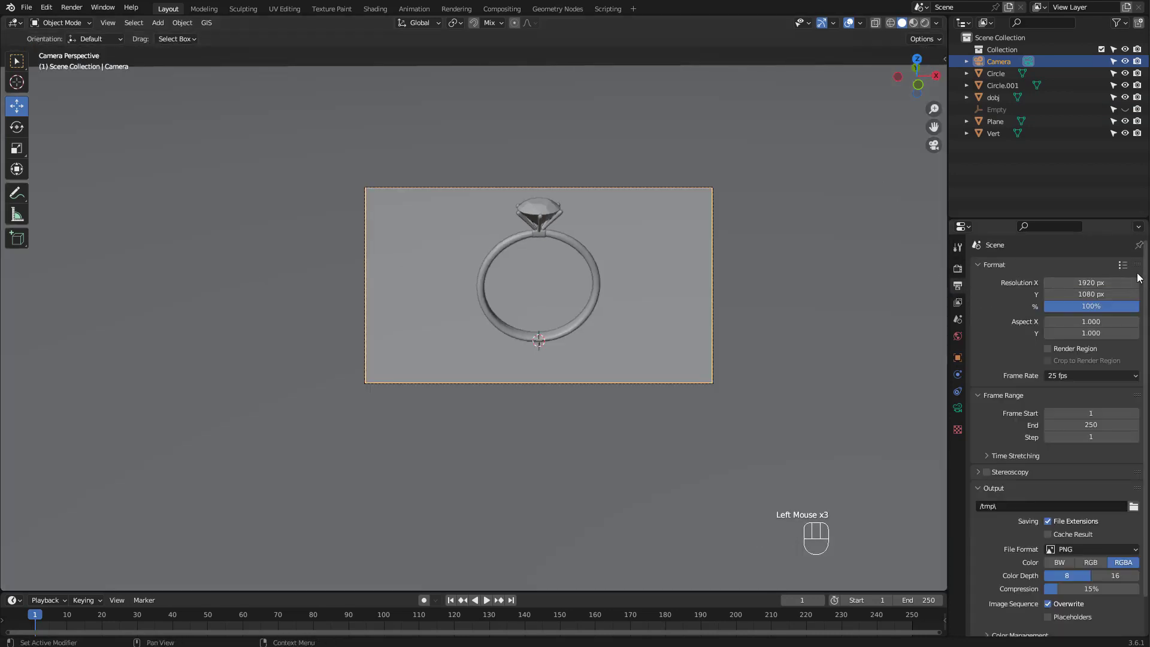
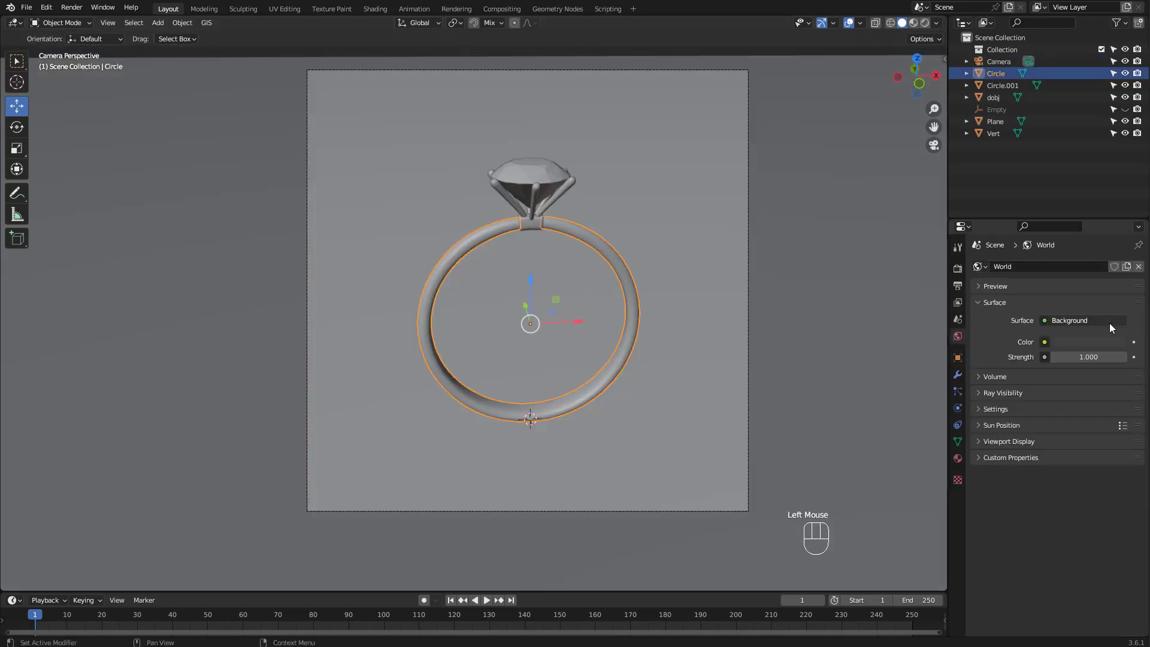
Darken the world background colour, then give the floor plane a new material and adjust its base colour.
click(1094, 344)
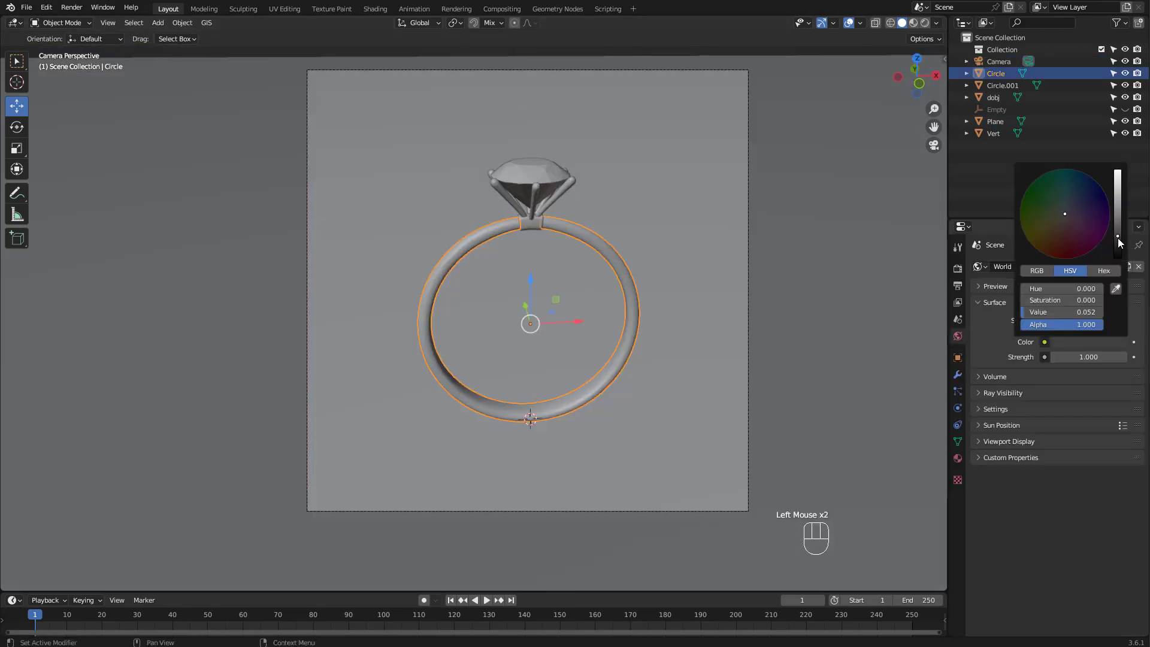
click(959, 463)
drag(1086, 323, 1117, 323)
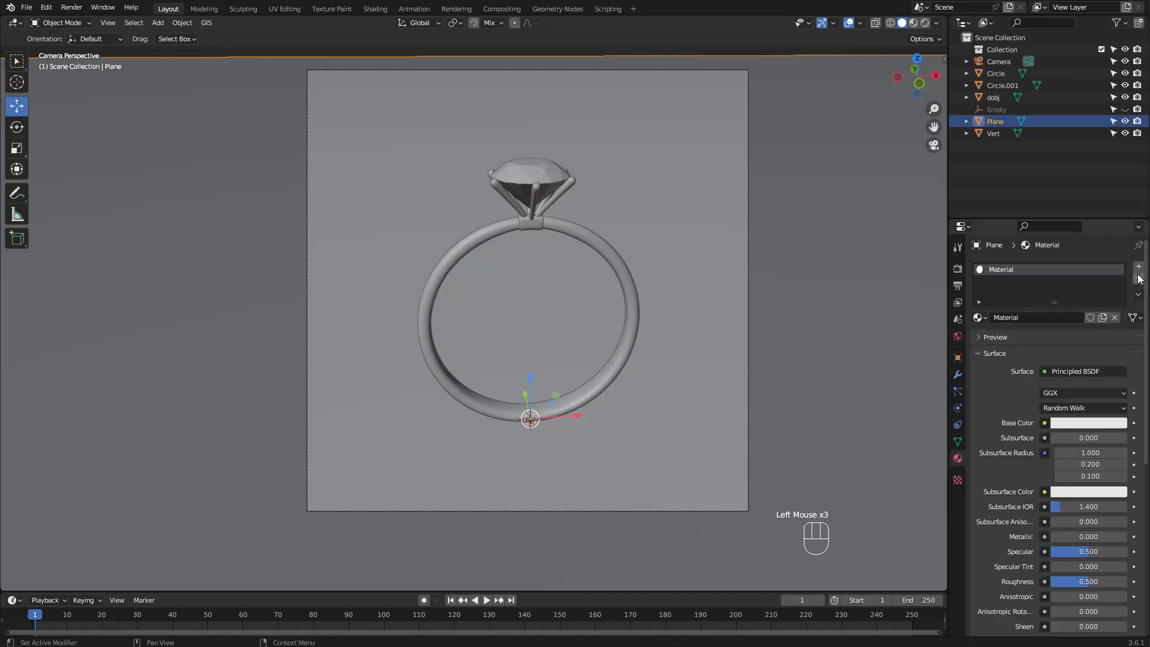
click(1085, 428)
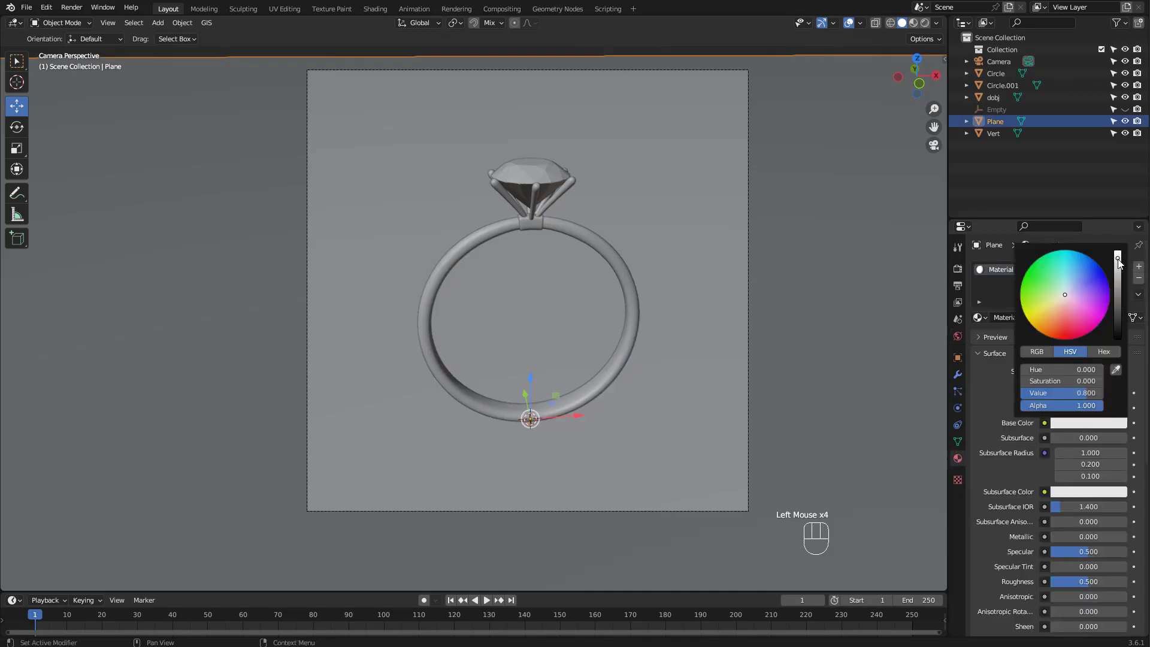
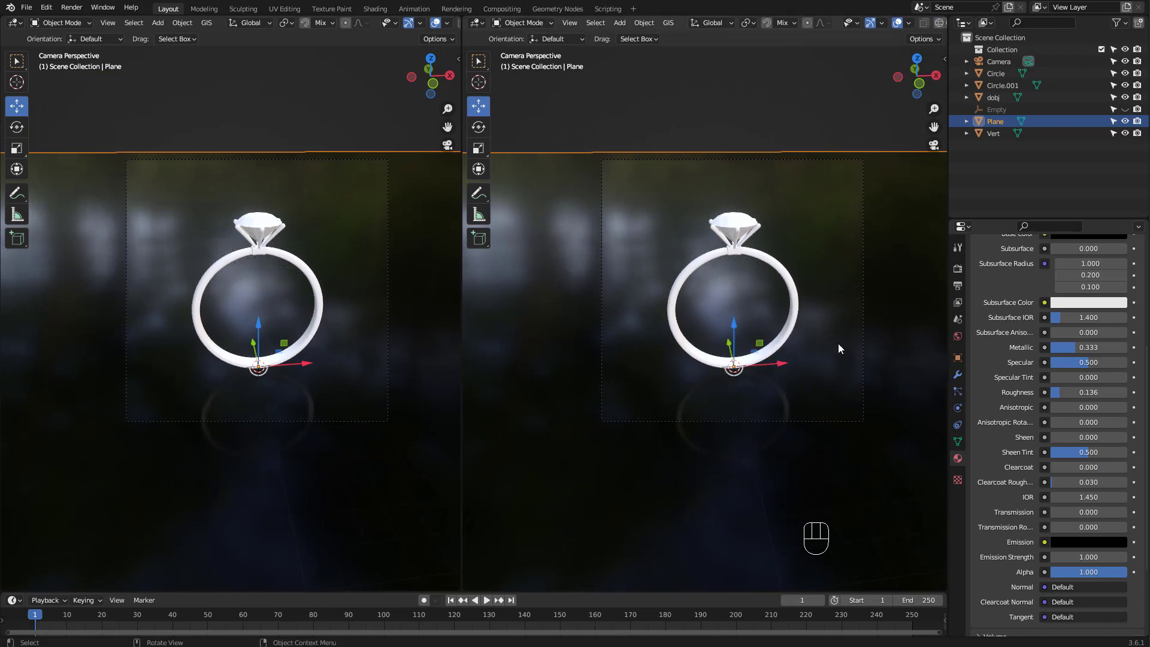
Switch the second view out of camera view to a solid-shaded perspective and select the ring band.
click(897, 340)
key(KP_0)
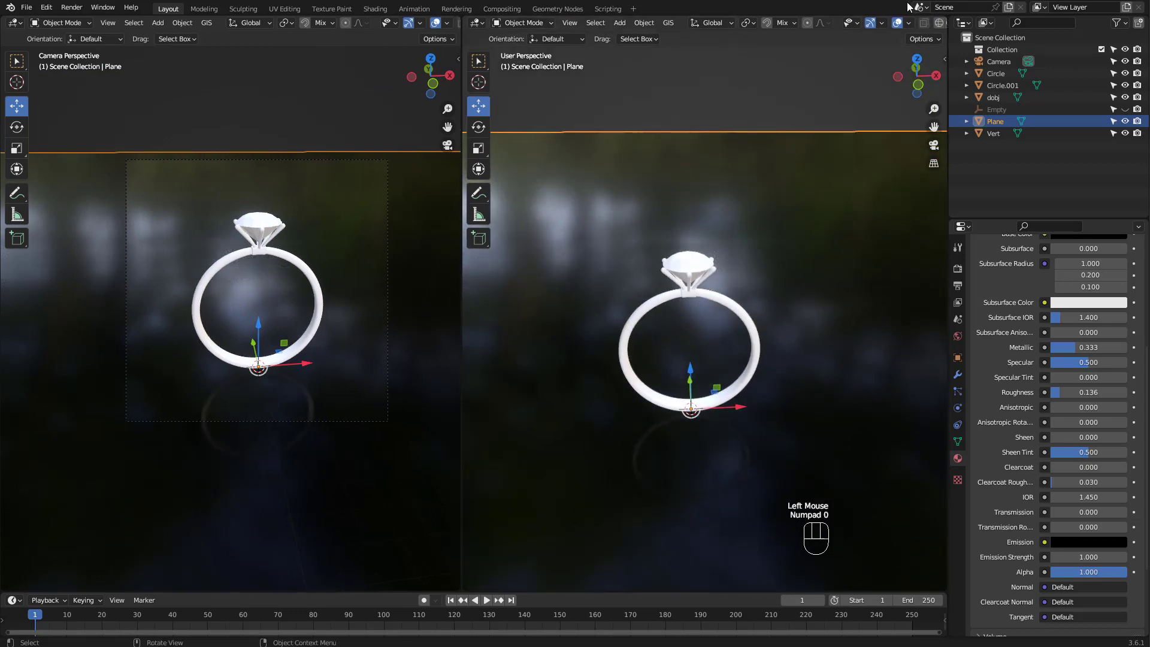
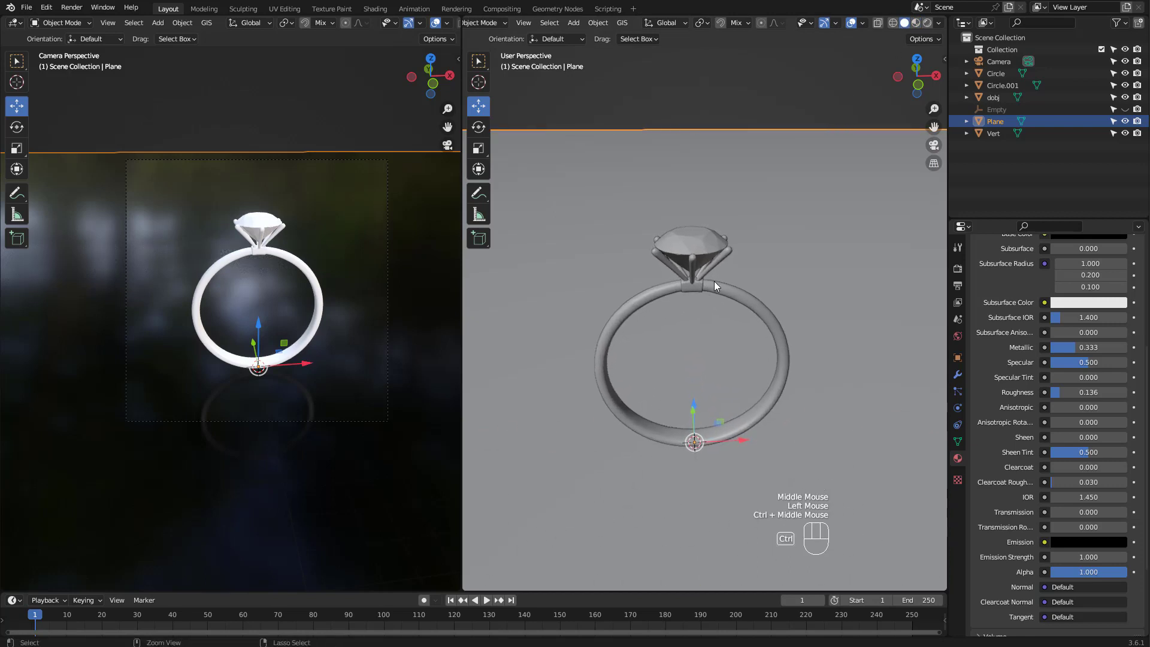
middle_click(416, 23)
click(433, 32)
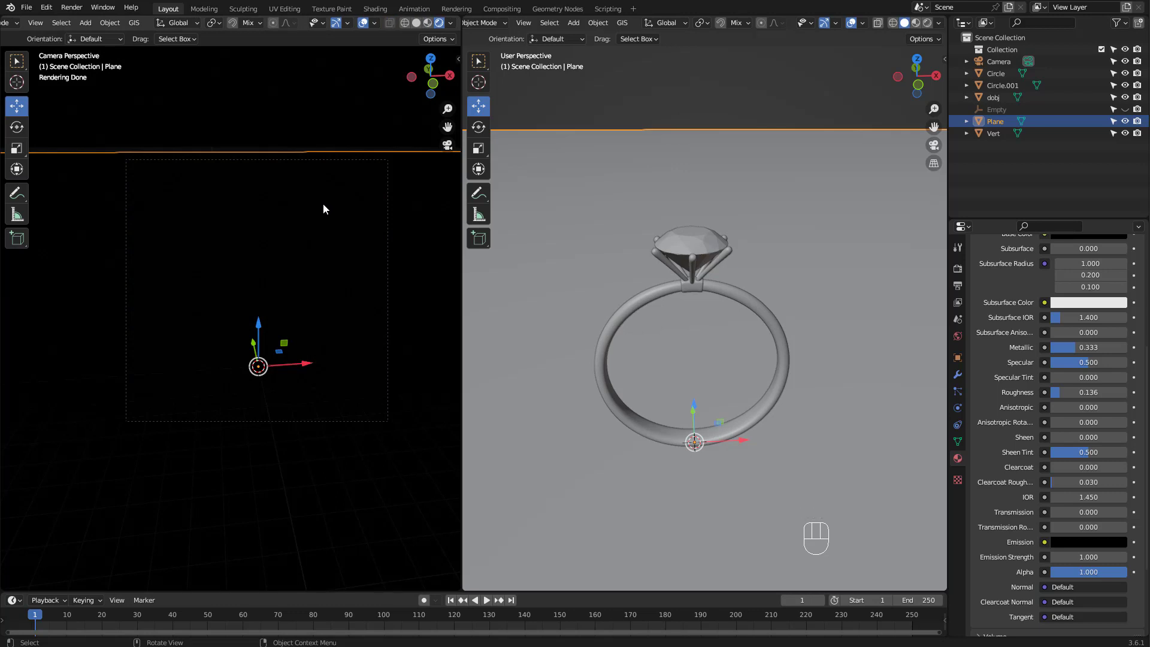
key(ctrl+z)
click(768, 311)
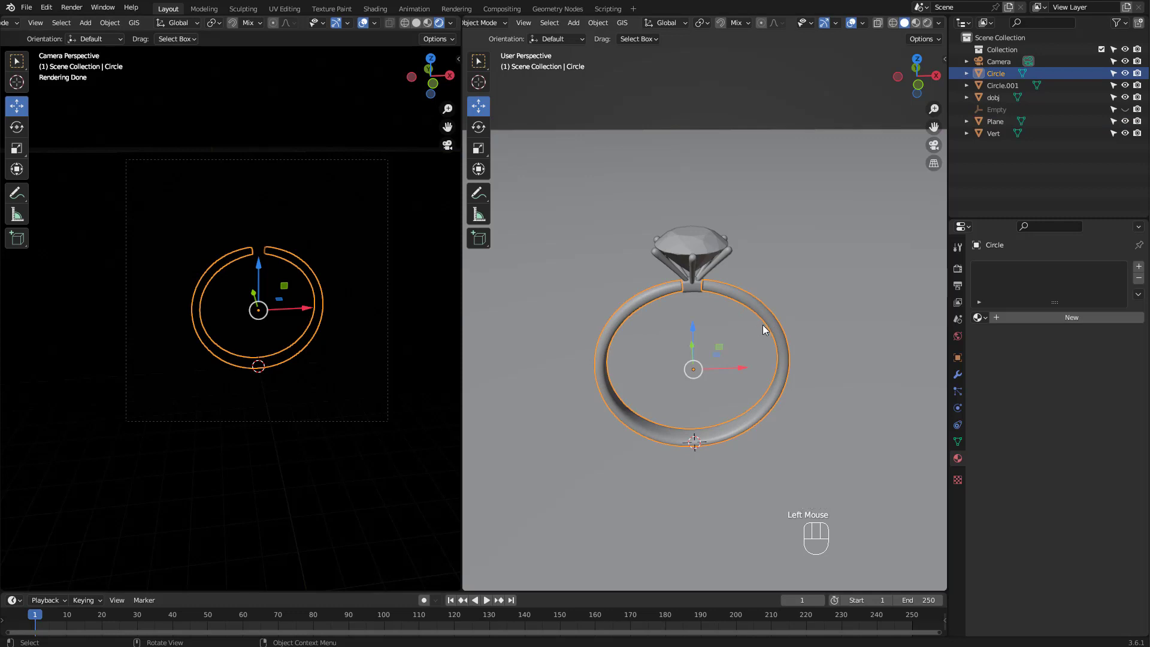
Add a Tri-Lighting rig of area lights around the ring and pick out the fill light, inspecting the setup from several angles.
key(shift+a)
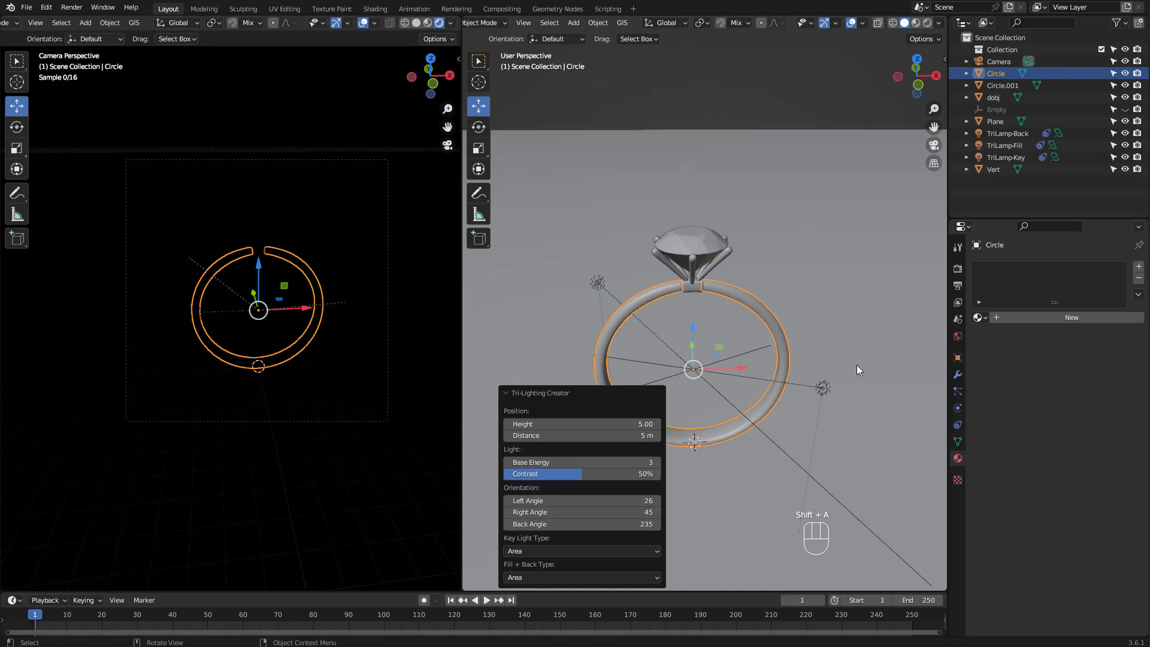
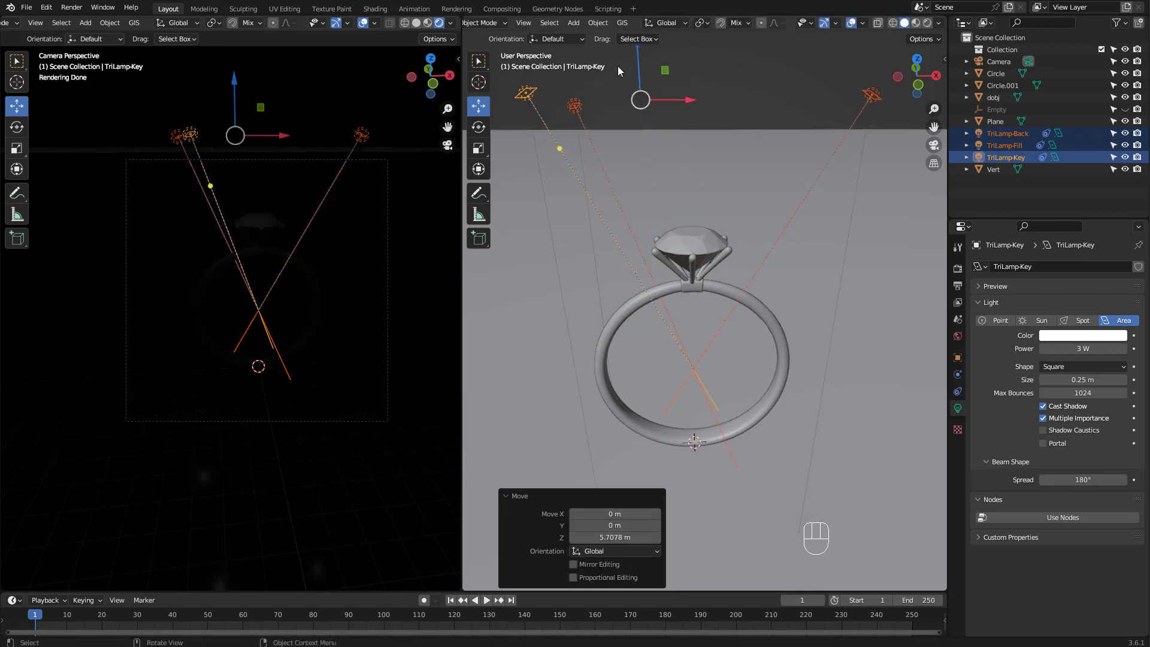
drag(850, 232, 811, 209)
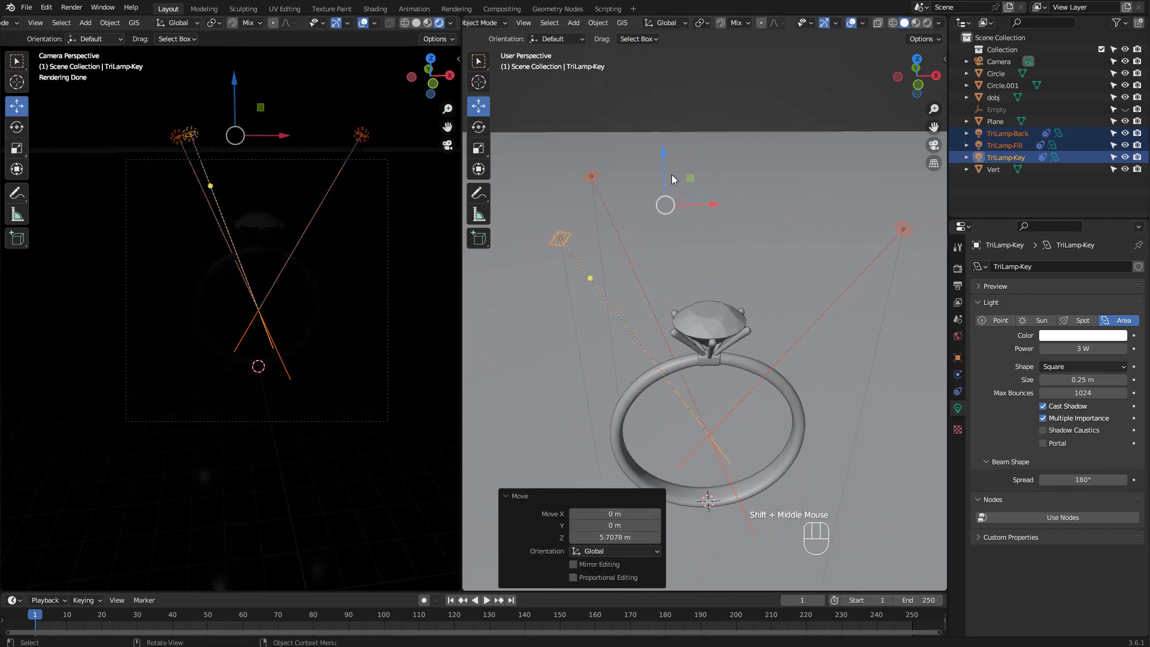
drag(668, 149, 699, 136)
drag(774, 201, 772, 215)
drag(761, 199, 759, 214)
drag(714, 259, 738, 228)
click(770, 127)
click(754, 303)
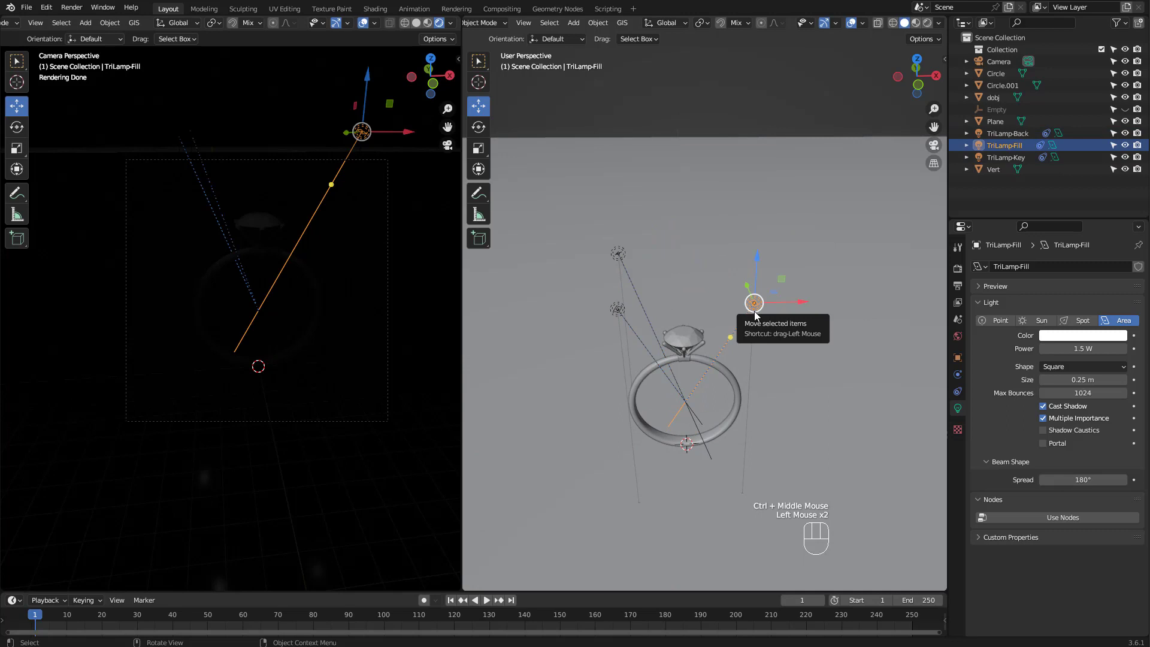
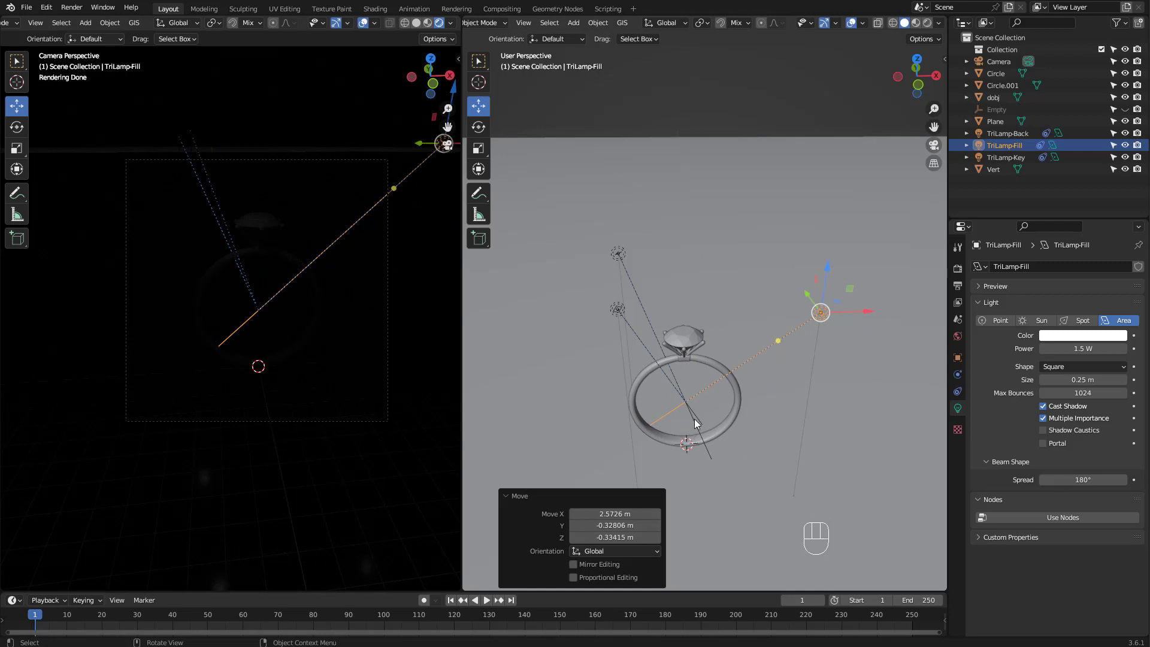
key(ctrl+z)
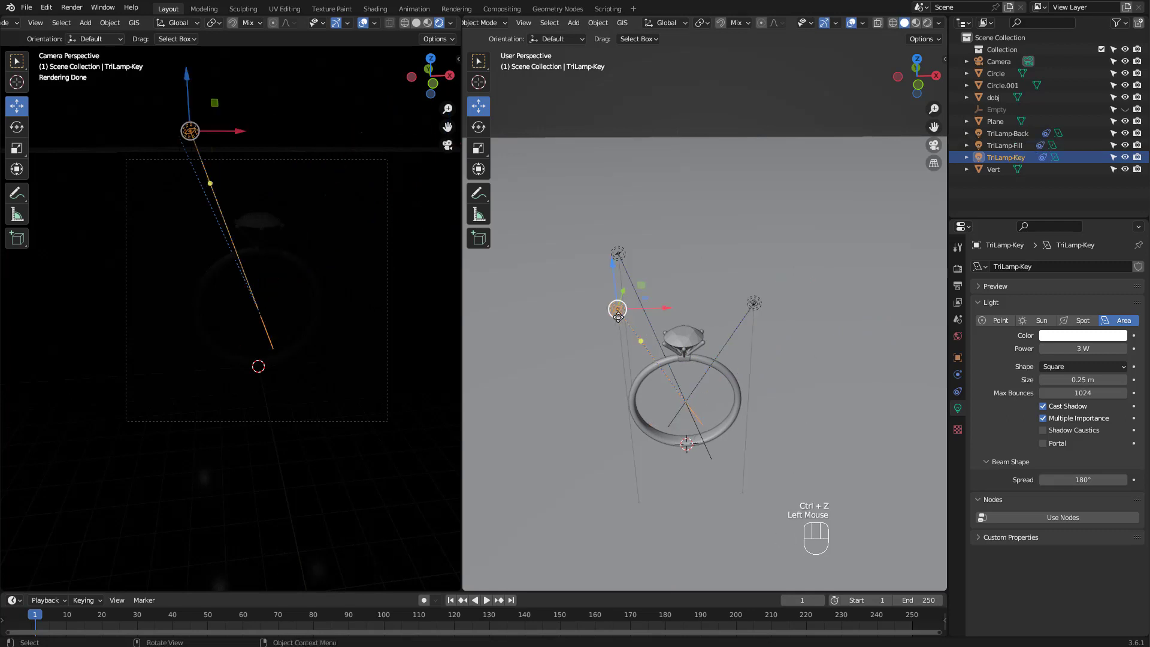
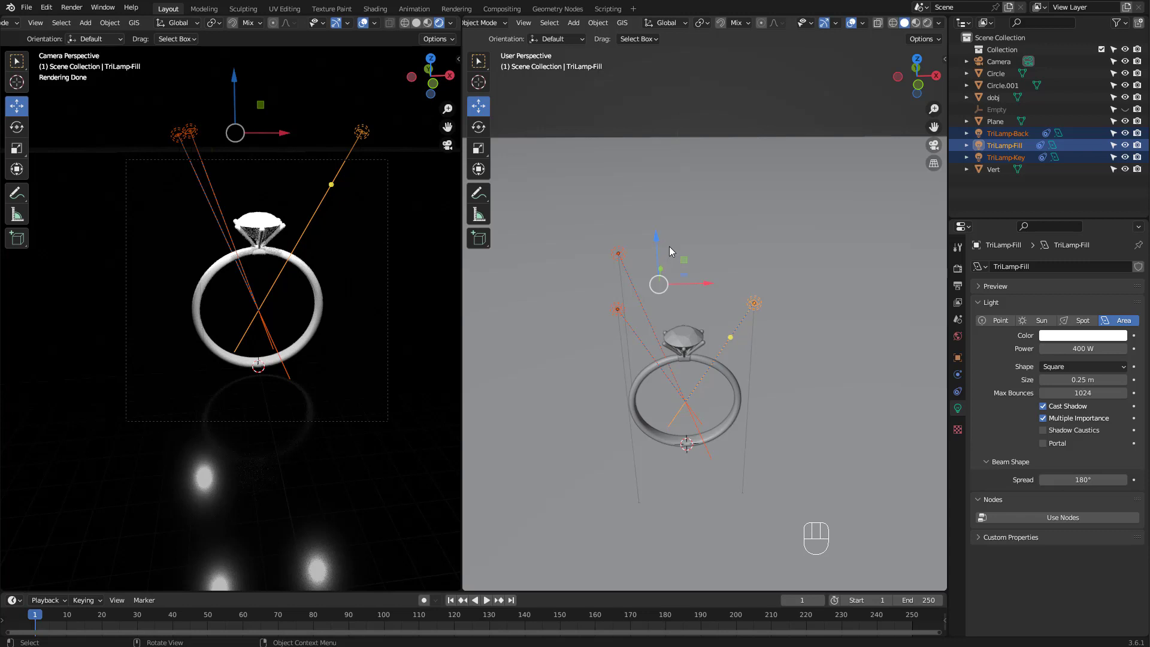
Give the dobj gem a new material with a Glass BSDF surface shader.
click(671, 88)
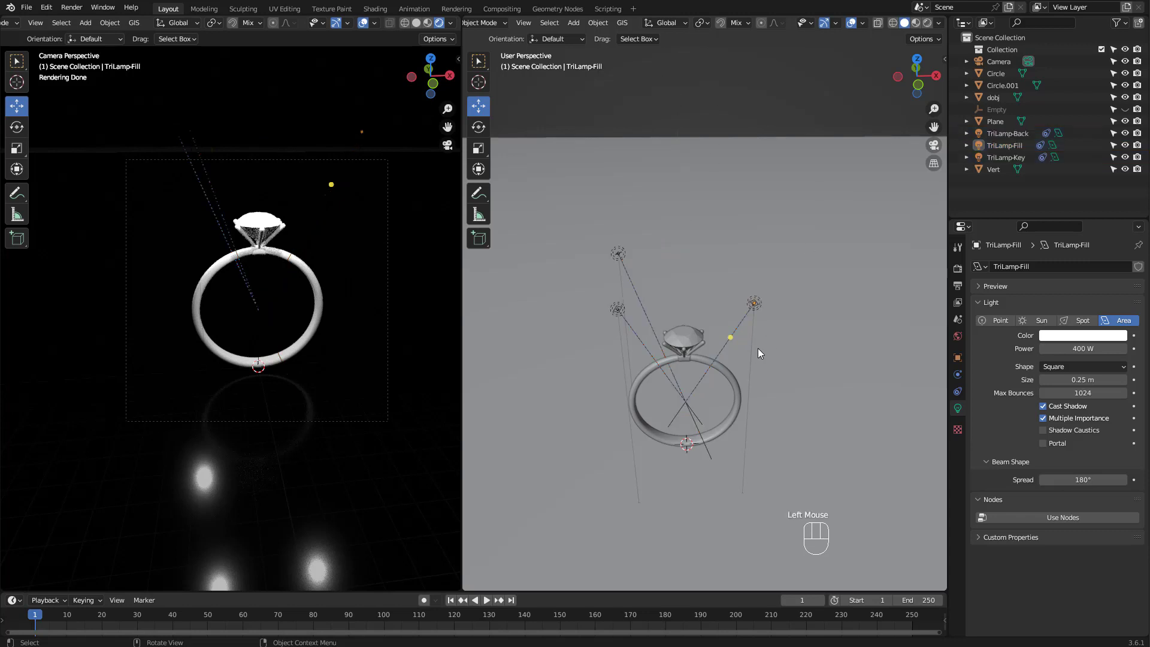
click(690, 336)
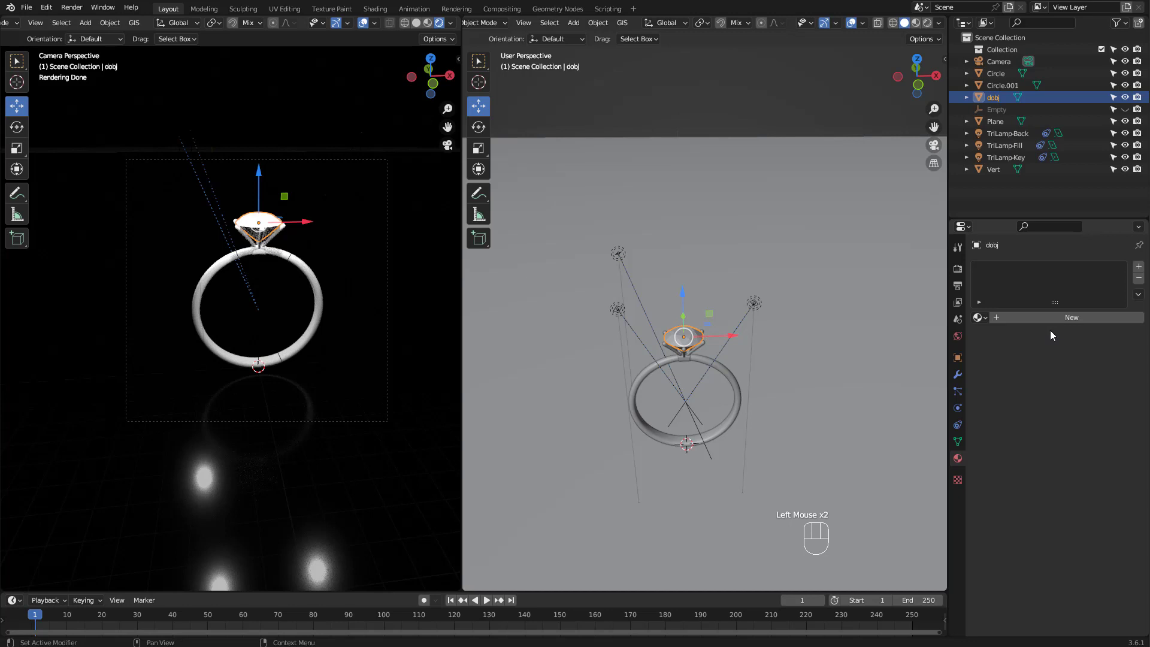
click(1058, 322)
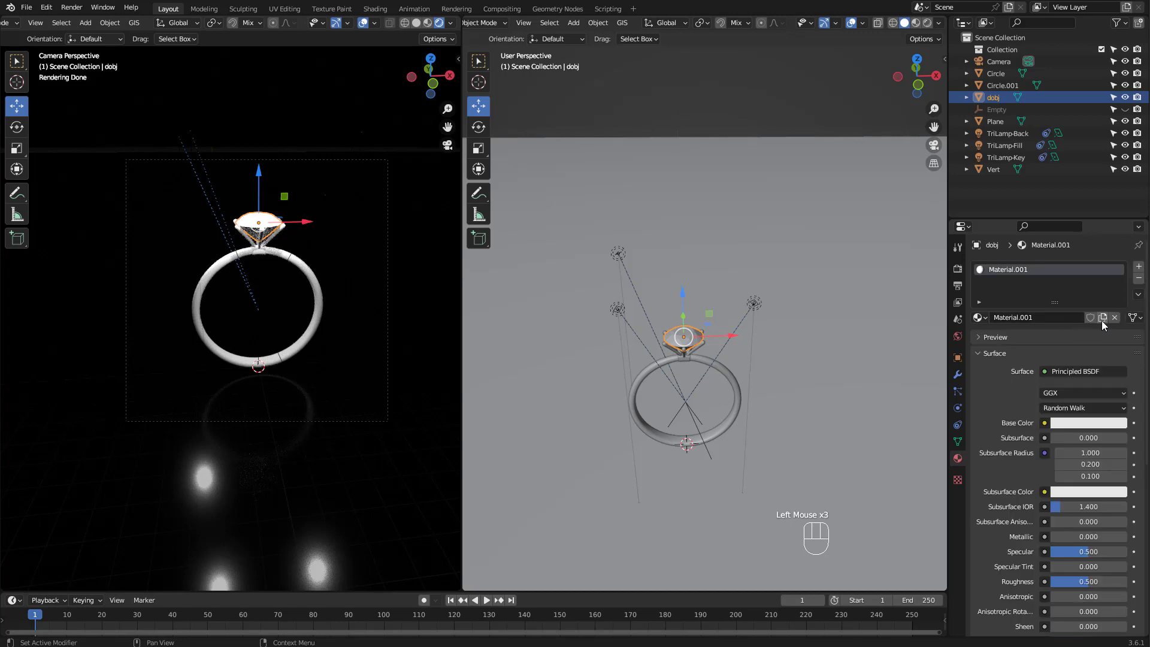
drag(1072, 375, 983, 158)
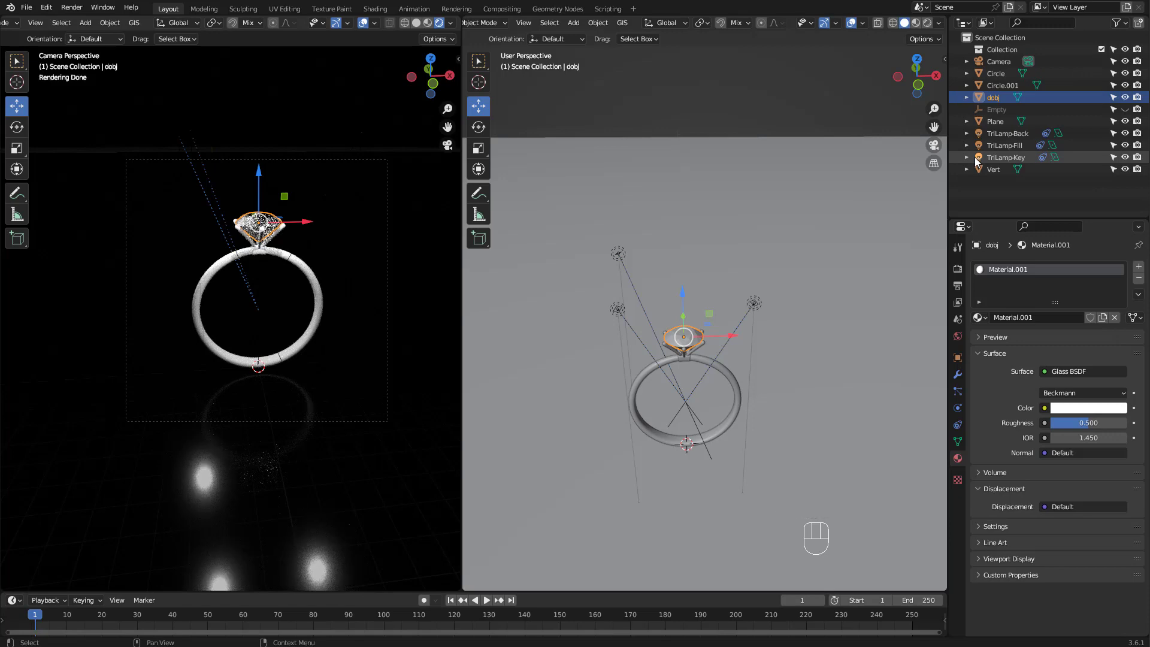
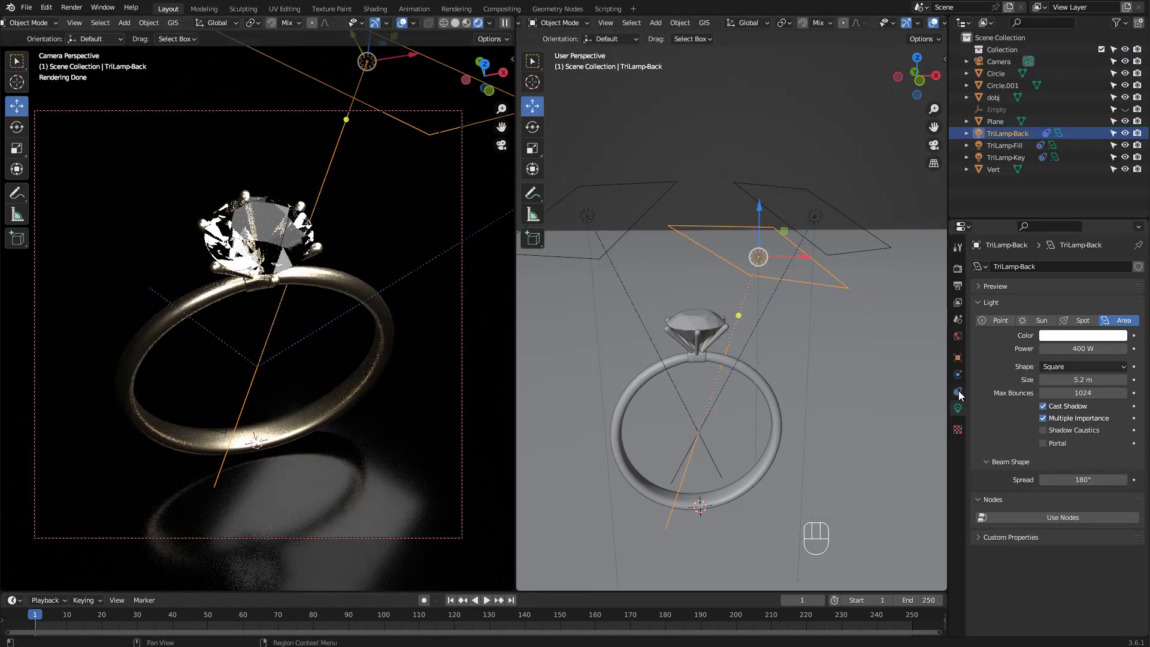
Enable Depth of Field on the camera with dobj as the focus object.
click(1001, 67)
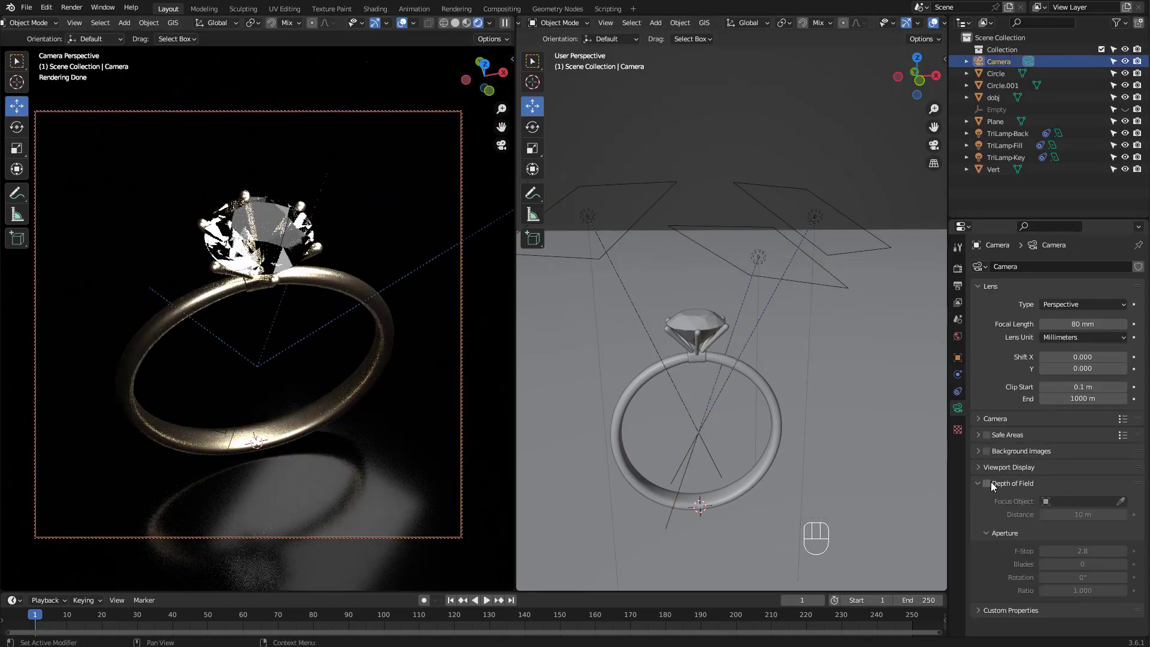
click(986, 488)
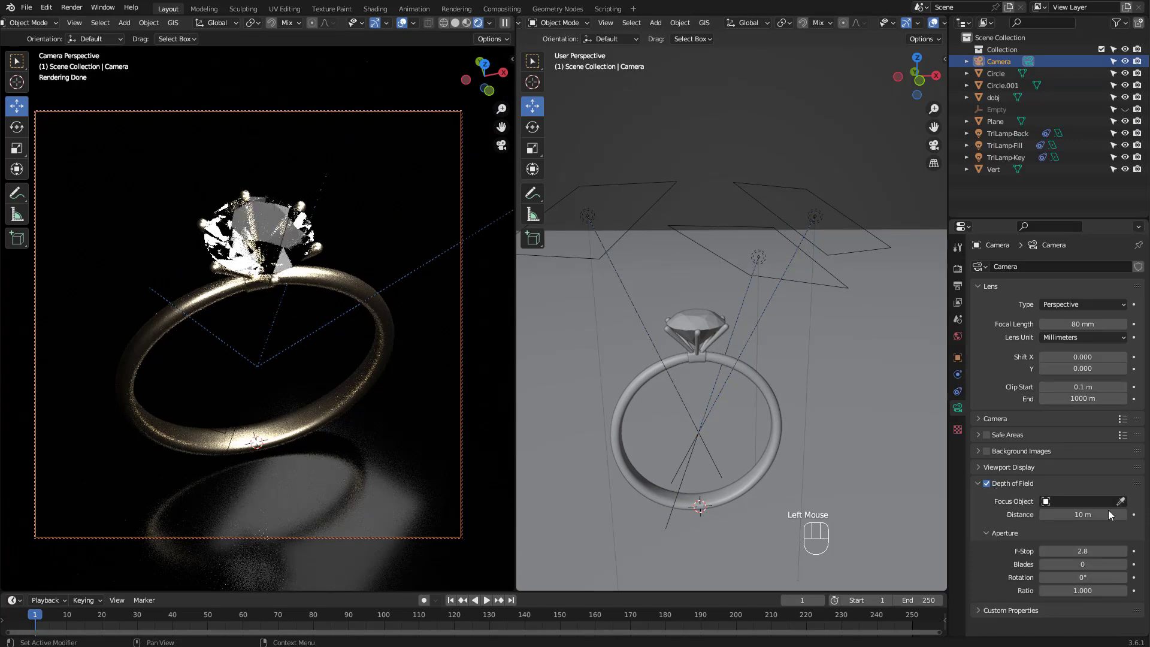
click(1126, 507)
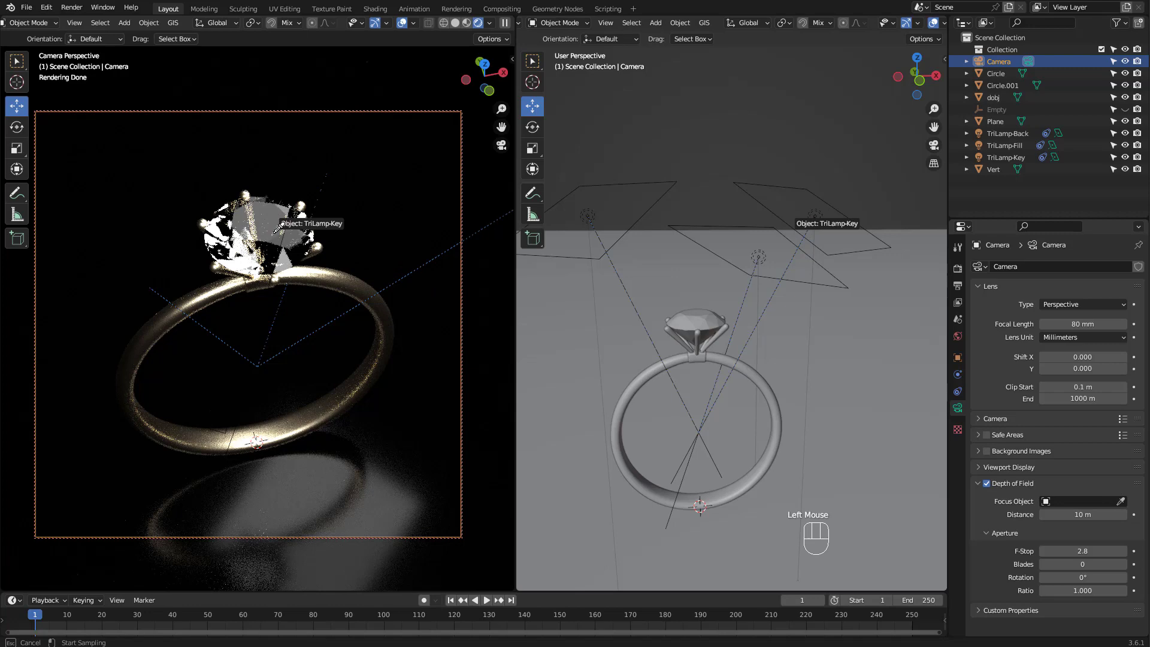